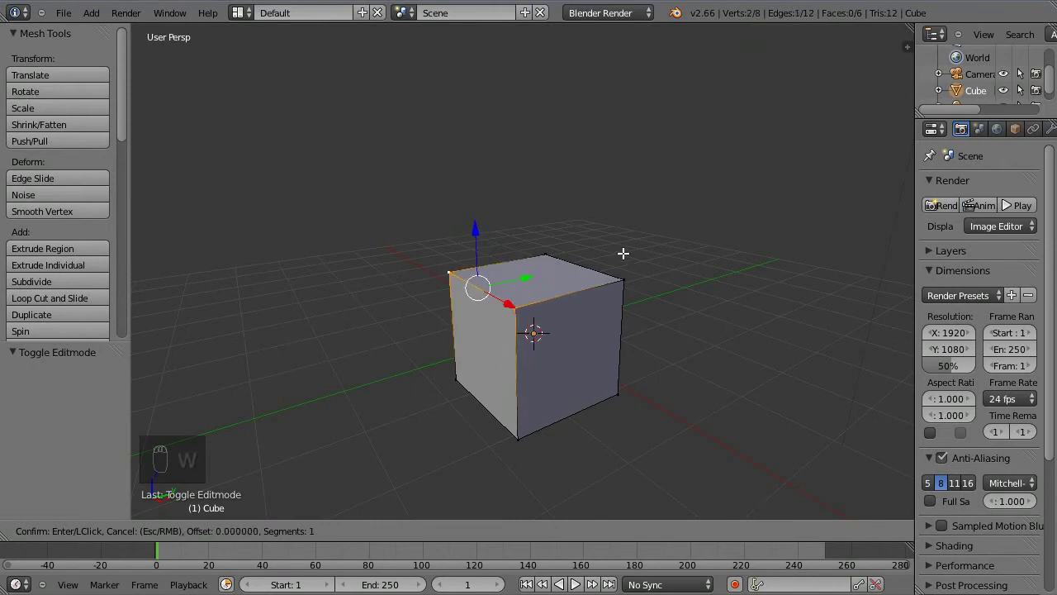
Step: Cut the front top corner off the cube, leaving a small chamfered face
{"action": "left_click_drag", "start_coordinate": [1009, 204], "coordinate": [81, 418]}
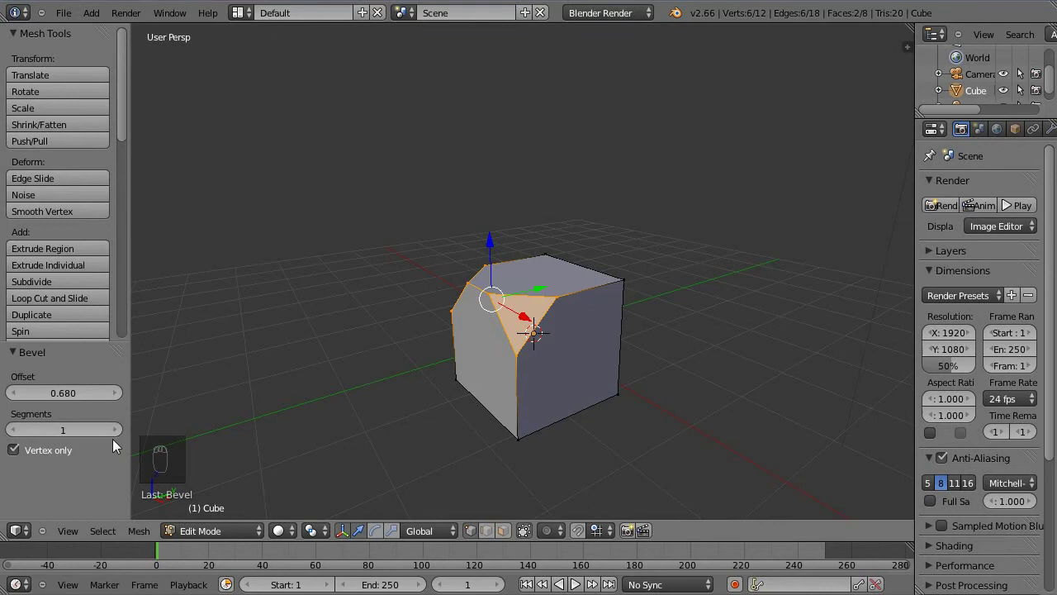
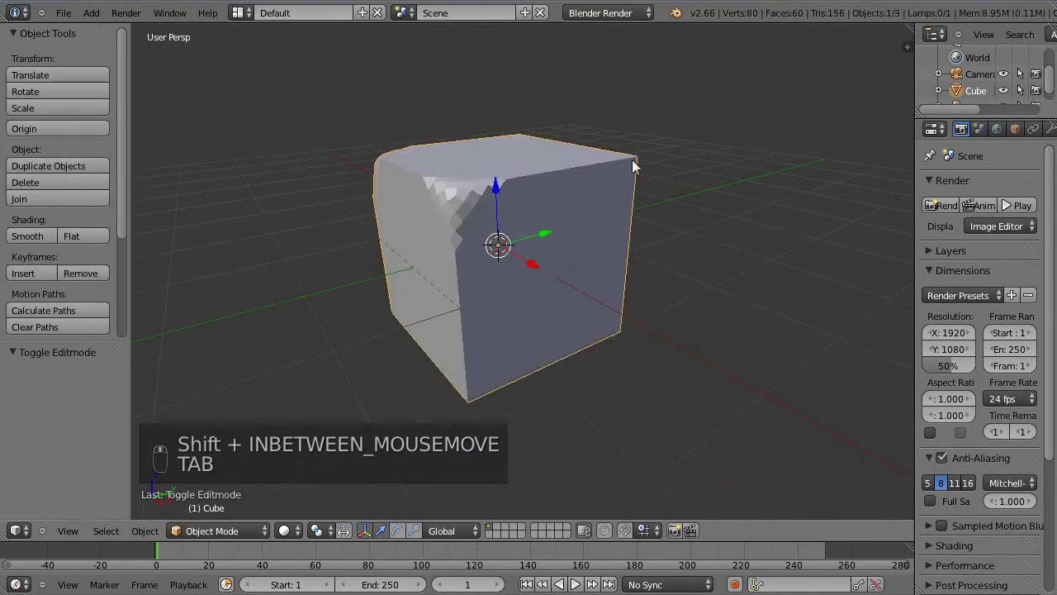
Step: Delete the cube, add a UV Sphere in its place and bring up its modifier list
{"action": "key", "text": "x"}
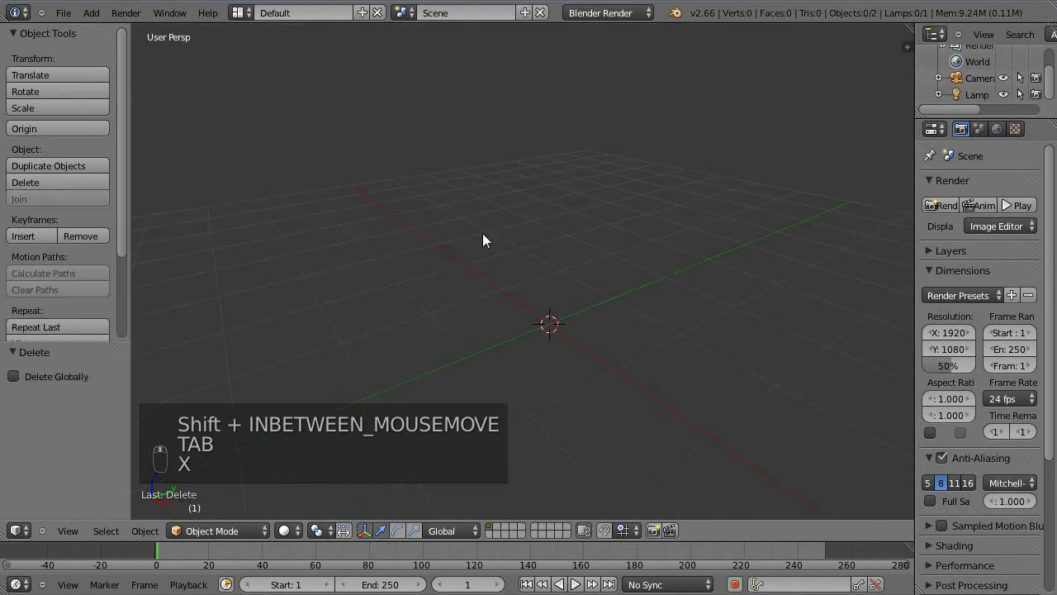
{"action": "key", "text": "shift+a"}
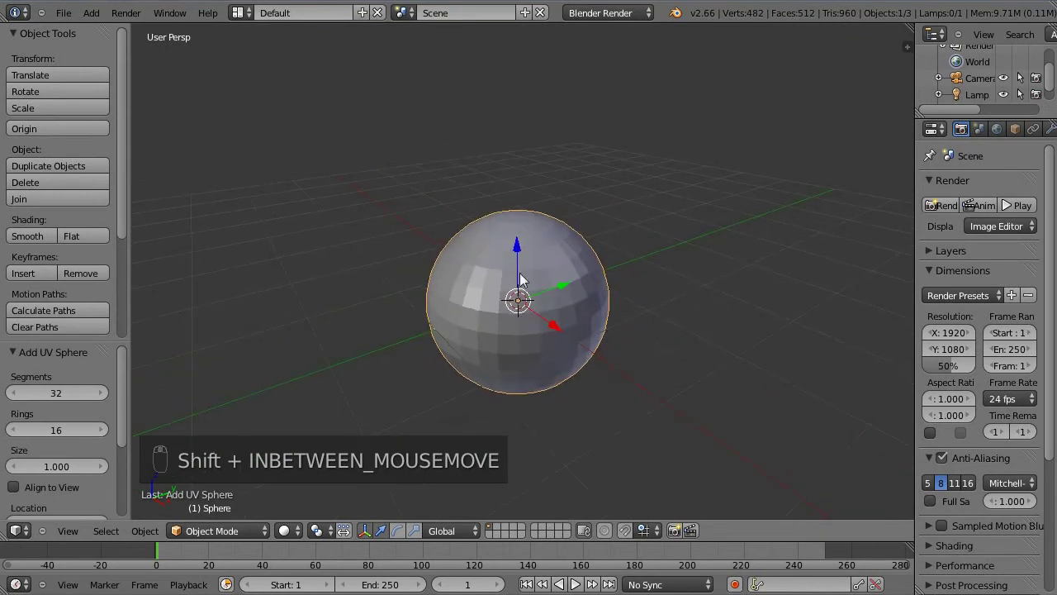
{"action": "left_click_drag", "start_coordinate": [872, 305], "coordinate": [1044, 136]}
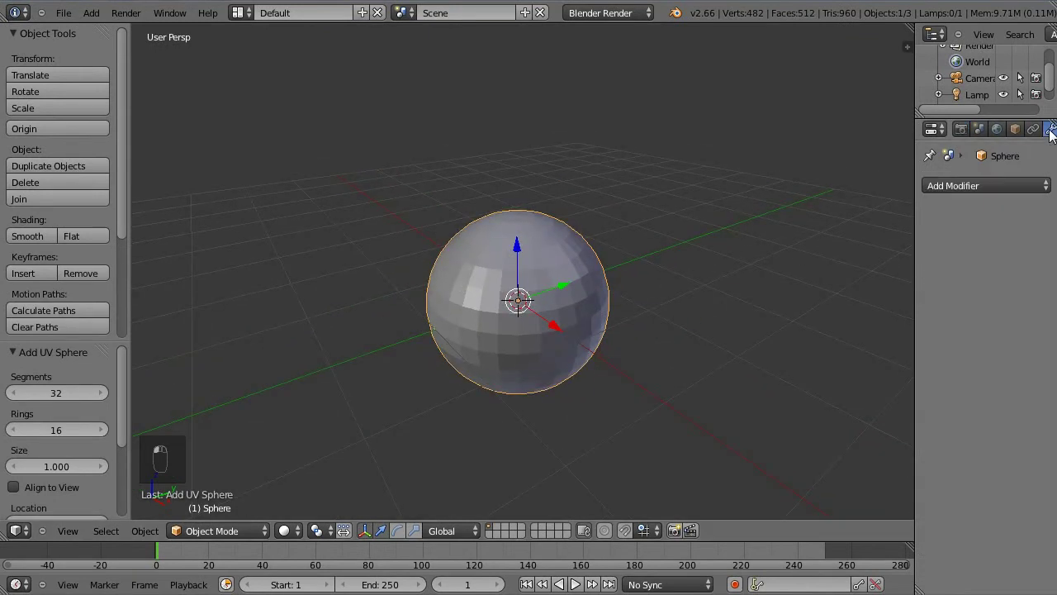
{"action": "middle_click", "coordinate": [706, 370]}
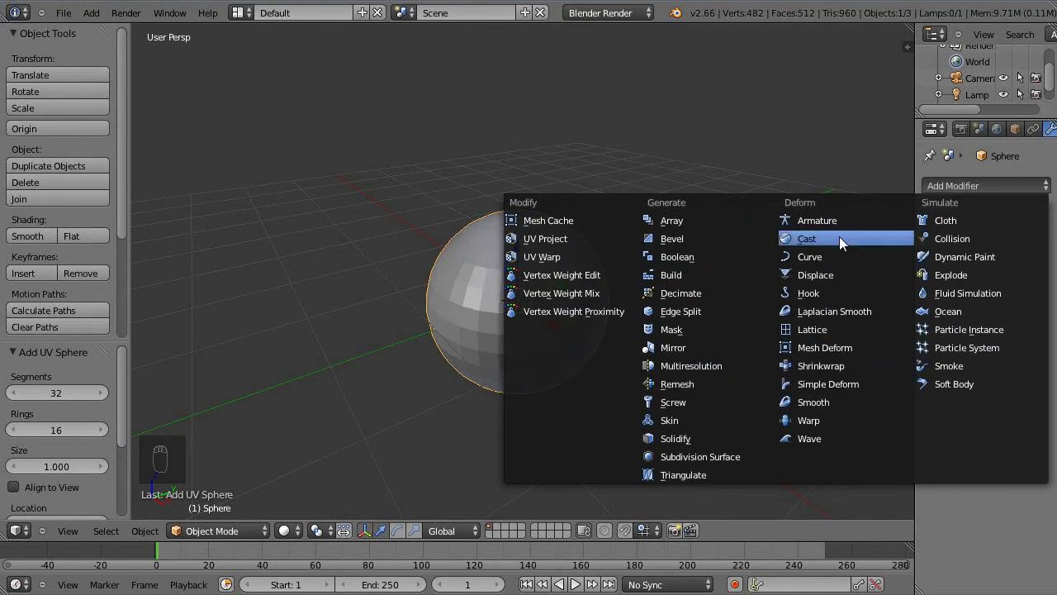
Step: Centre the view on the sphere and switch it into Sculpt Mode
{"action": "left_click_drag", "start_coordinate": [632, 301], "coordinate": [298, 478]}
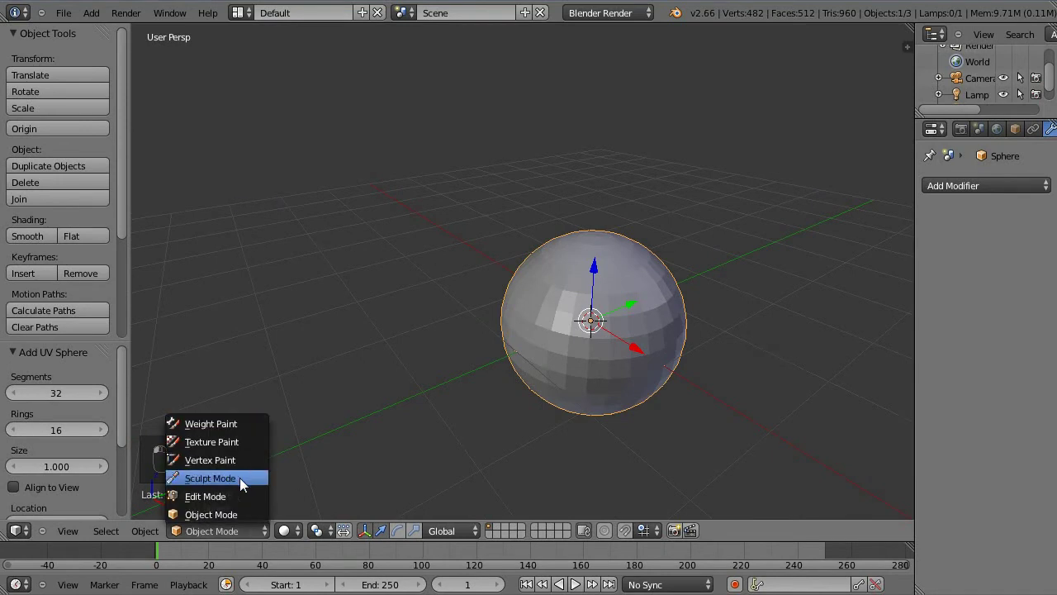
{"action": "left_click_drag", "start_coordinate": [427, 226], "coordinate": [83, 287]}
{"action": "left_click_drag", "start_coordinate": [65, 326], "coordinate": [548, 308]}
{"action": "middle_click", "coordinate": [549, 307]}
Step: View the sphere front-on in orthographic (numpad 1, numpad 5) and orbit slightly
{"action": "key", "text": "KP_1"}
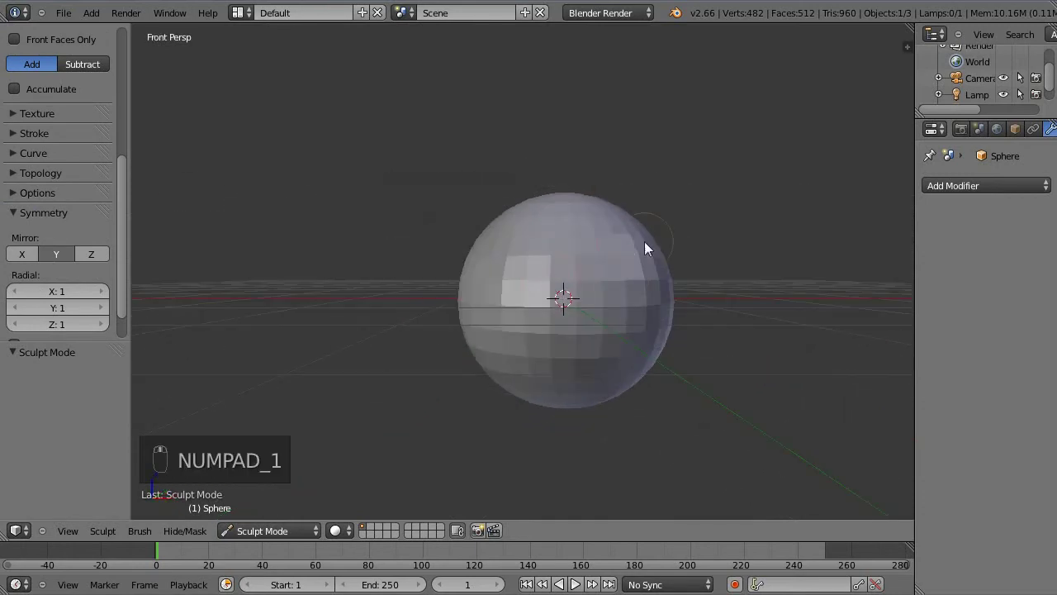
{"action": "key", "text": "ctrl+z"}
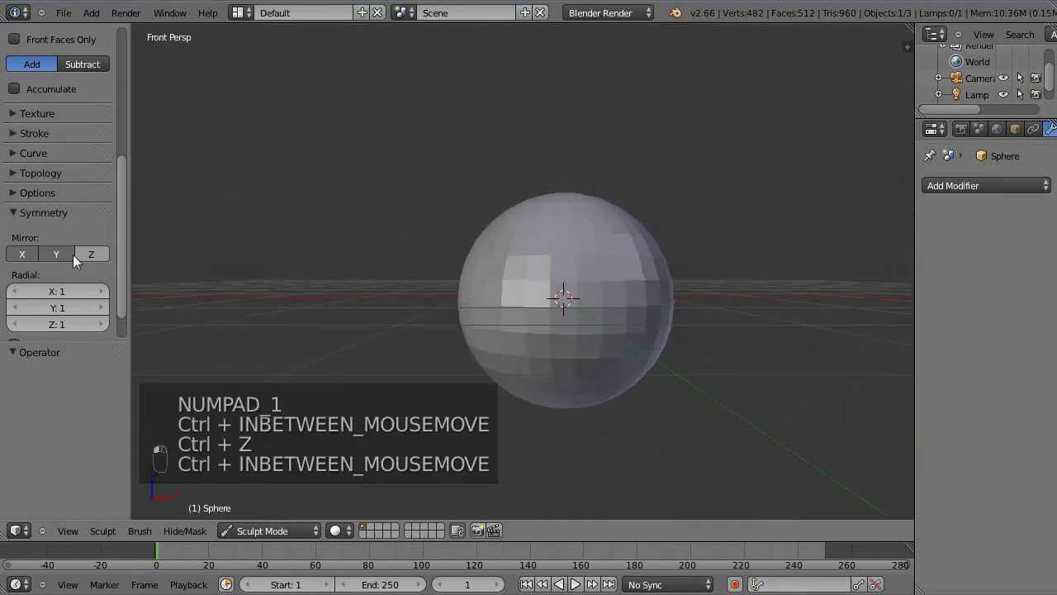
{"action": "key", "text": "ctrl+z"}
{"action": "key", "text": "KP_5"}
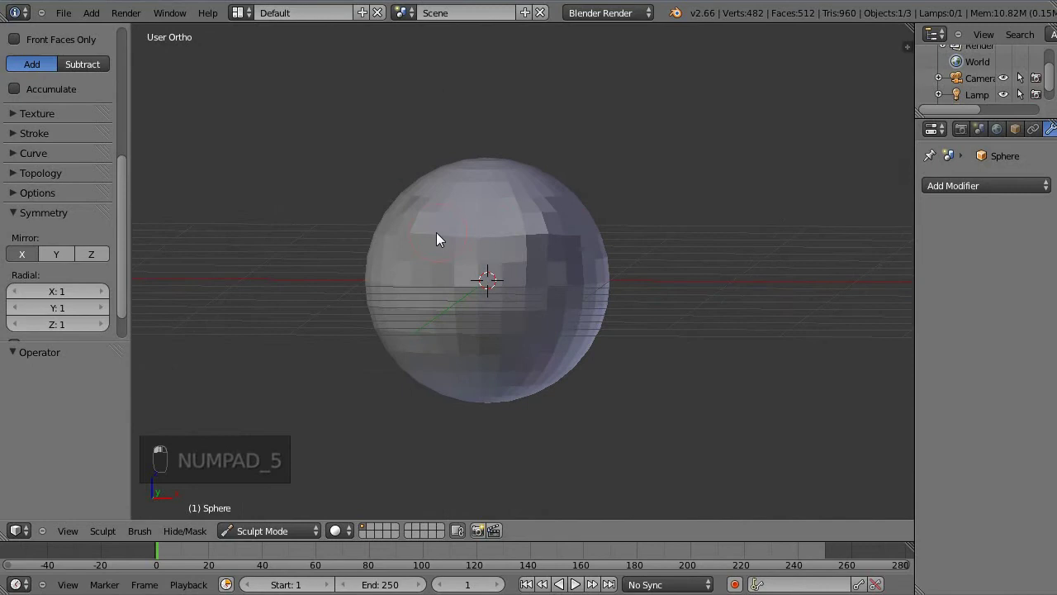
{"action": "middle_click", "coordinate": [894, 199]}
{"action": "left_click_drag", "start_coordinate": [530, 280], "coordinate": [575, 99]}
{"action": "left_click_drag", "start_coordinate": [575, 99], "coordinate": [154, 250]}
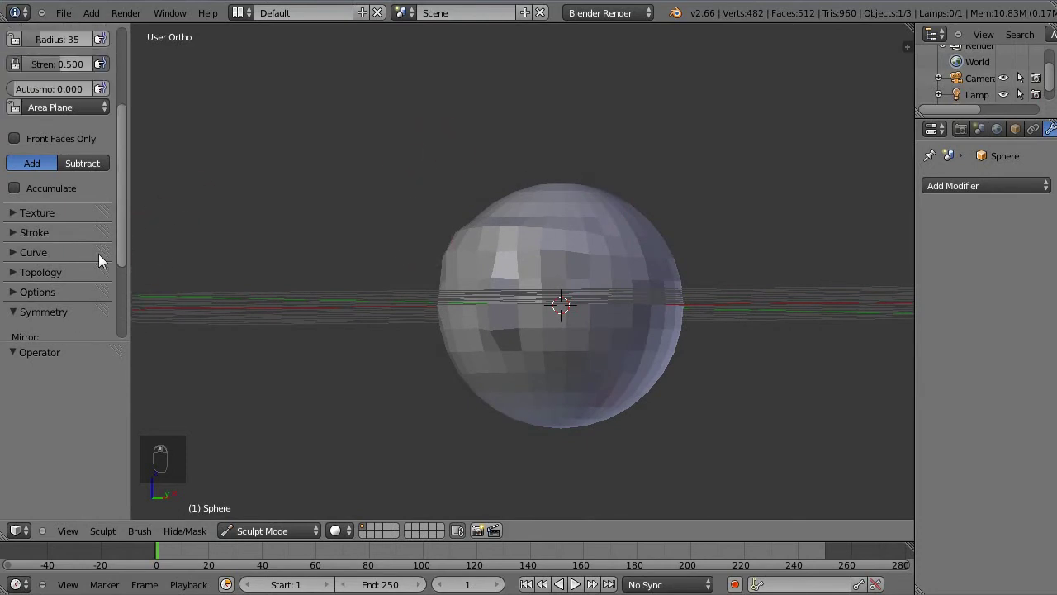
Step: Sculpt added bulk onto the upper sphere and even out the mesh detail with Optimize
{"action": "left_click_drag", "start_coordinate": [49, 282], "coordinate": [535, 273]}
{"action": "left_click_drag", "start_coordinate": [561, 288], "coordinate": [492, 355]}
{"action": "left_click_drag", "start_coordinate": [531, 233], "coordinate": [17, 279]}
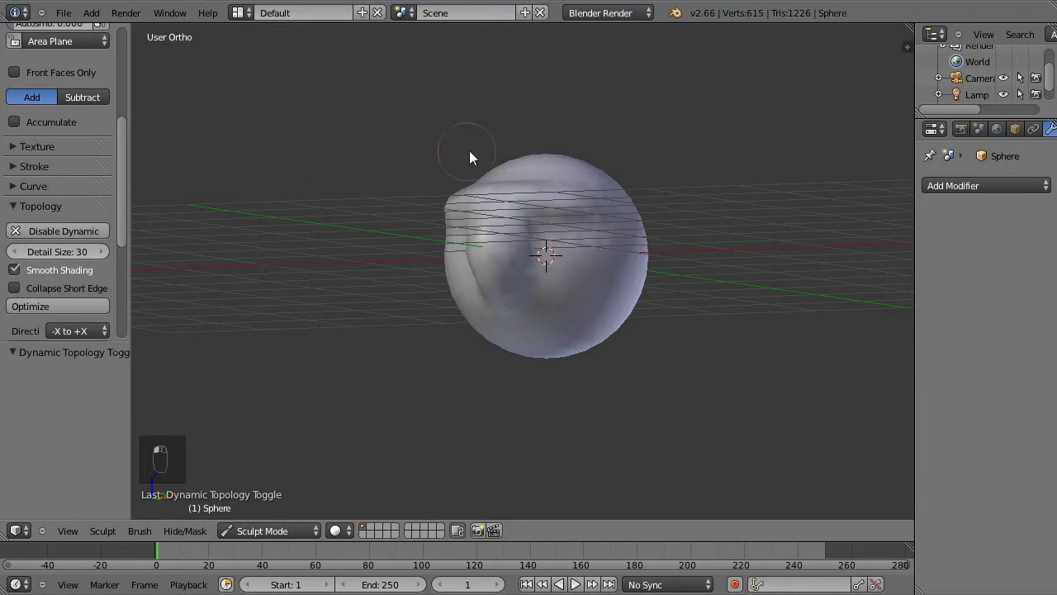
{"action": "left_click", "coordinate": [23, 263]}
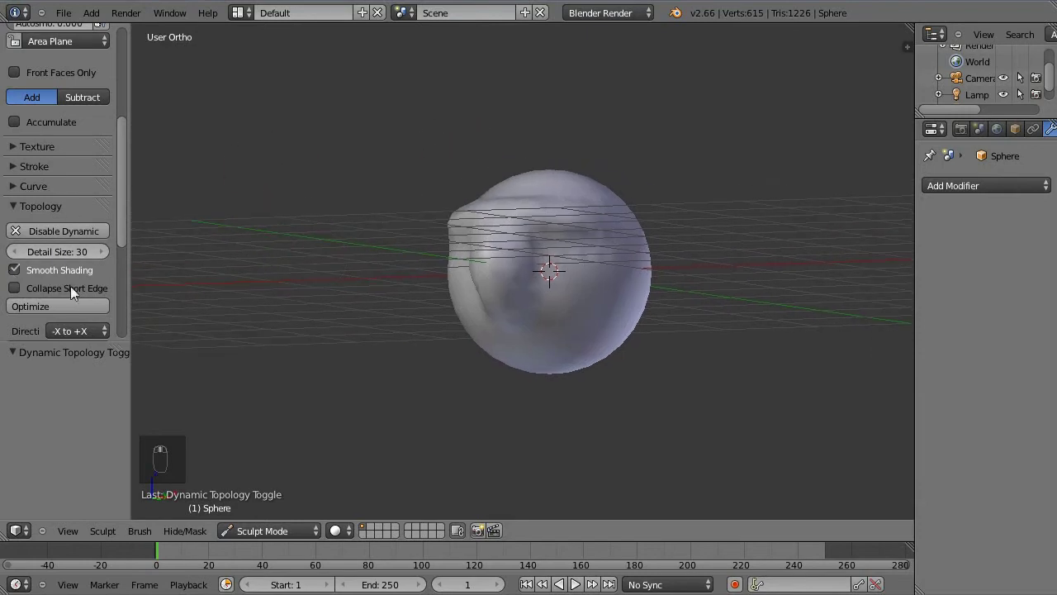
{"action": "left_click_drag", "start_coordinate": [369, 228], "coordinate": [581, 183]}
{"action": "left_click_drag", "start_coordinate": [459, 212], "coordinate": [523, 373]}
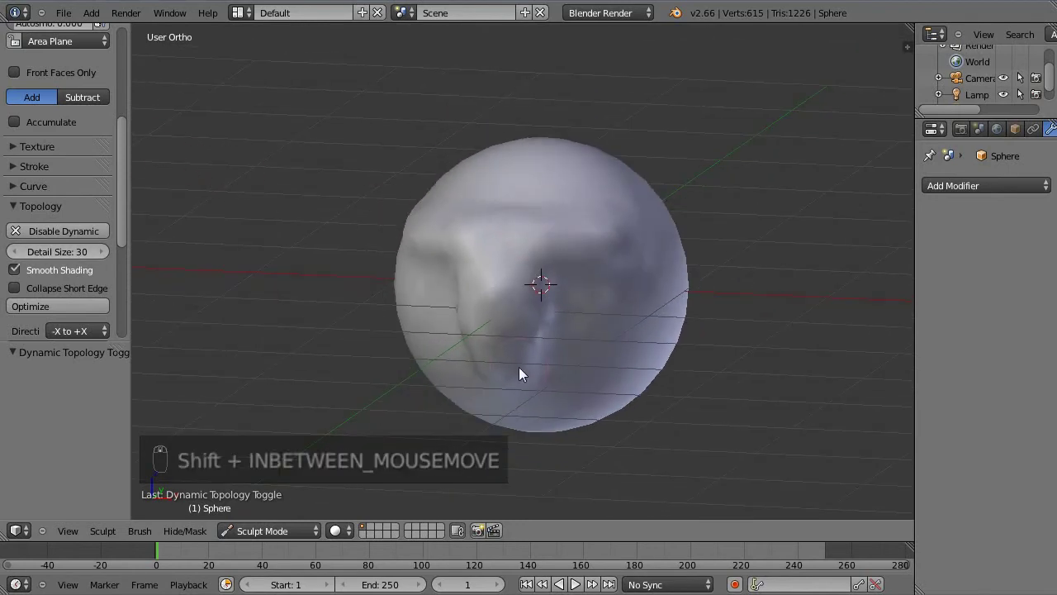
Step: Build up a thick overhanging brow ridge across the sphere's upper front
{"action": "left_click_drag", "start_coordinate": [355, 268], "coordinate": [549, 261]}
{"action": "left_click", "coordinate": [548, 261]}
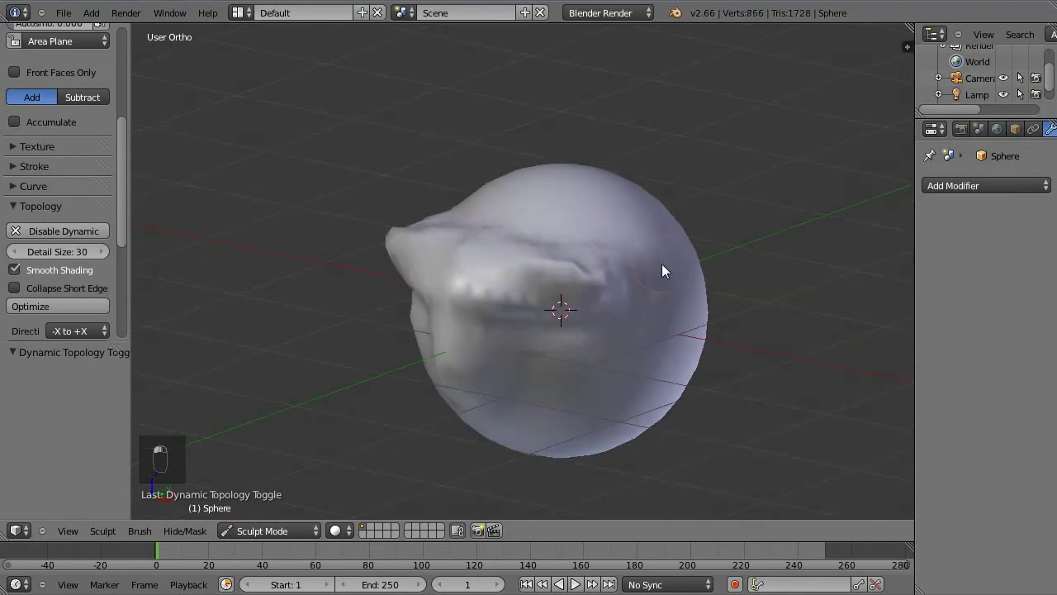
{"action": "left_click_drag", "start_coordinate": [501, 376], "coordinate": [457, 327]}
{"action": "left_click_drag", "start_coordinate": [456, 327], "coordinate": [491, 395]}
{"action": "left_click_drag", "start_coordinate": [491, 394], "coordinate": [570, 310]}
{"action": "left_click_drag", "start_coordinate": [570, 309], "coordinate": [610, 275]}
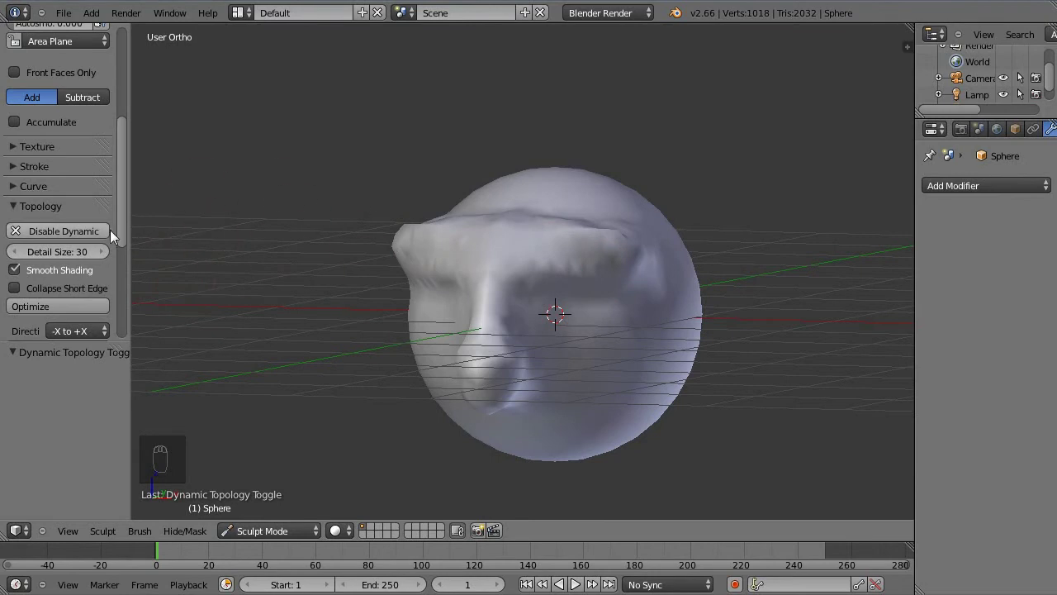
Step: Inspect the ridge from several angles with Dynamic Topology enabled
{"action": "left_click_drag", "start_coordinate": [356, 252], "coordinate": [78, 260]}
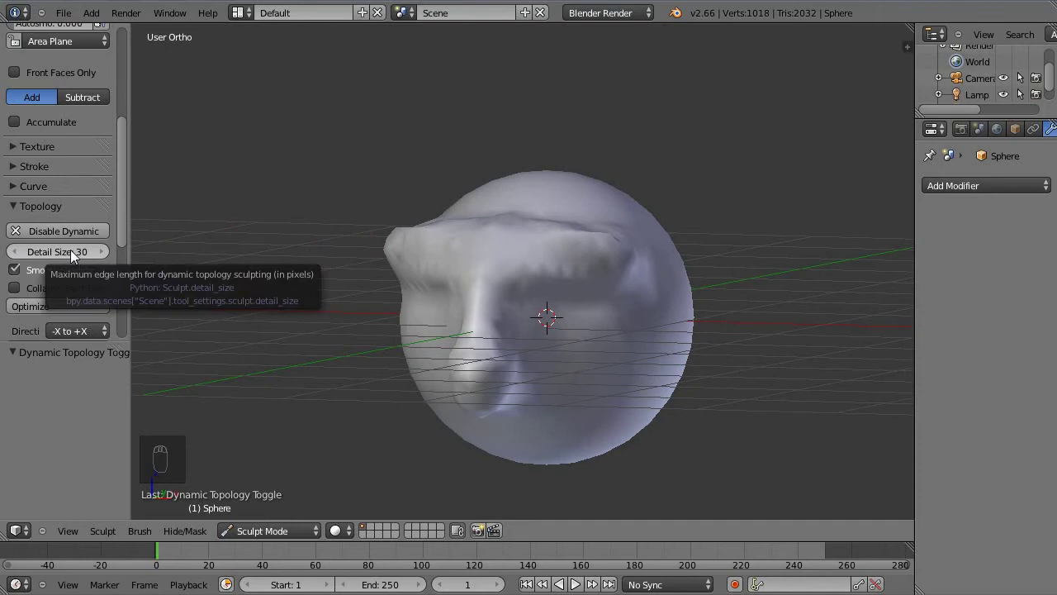
{"action": "left_click_drag", "start_coordinate": [502, 238], "coordinate": [56, 264]}
{"action": "left_click_drag", "start_coordinate": [56, 264], "coordinate": [522, 277]}
{"action": "middle_click", "coordinate": [522, 276]}
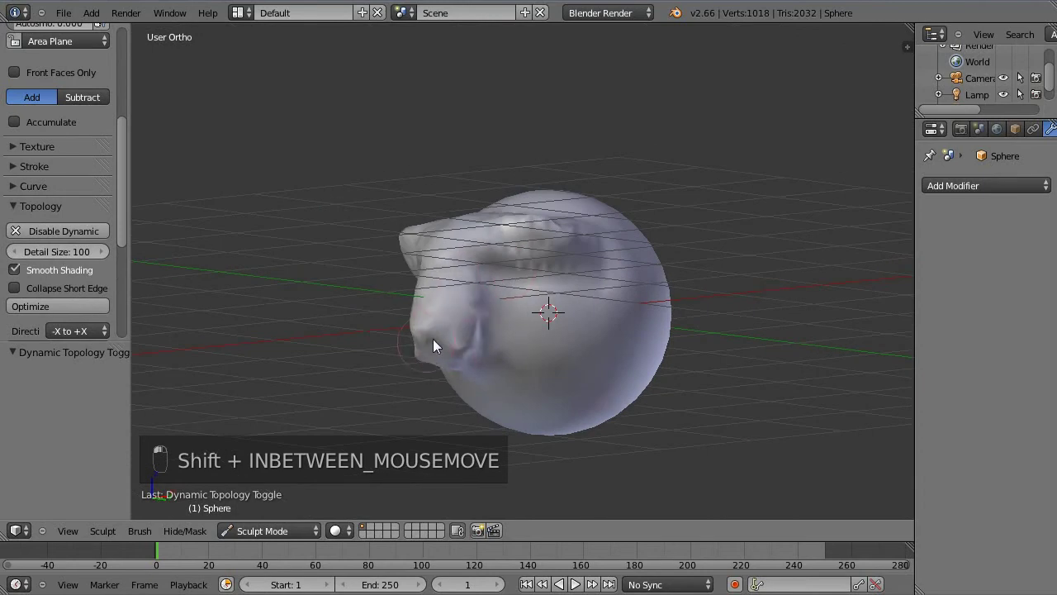
{"action": "middle_click", "coordinate": [88, 259]}
{"action": "left_click_drag", "start_coordinate": [83, 267], "coordinate": [33, 263]}
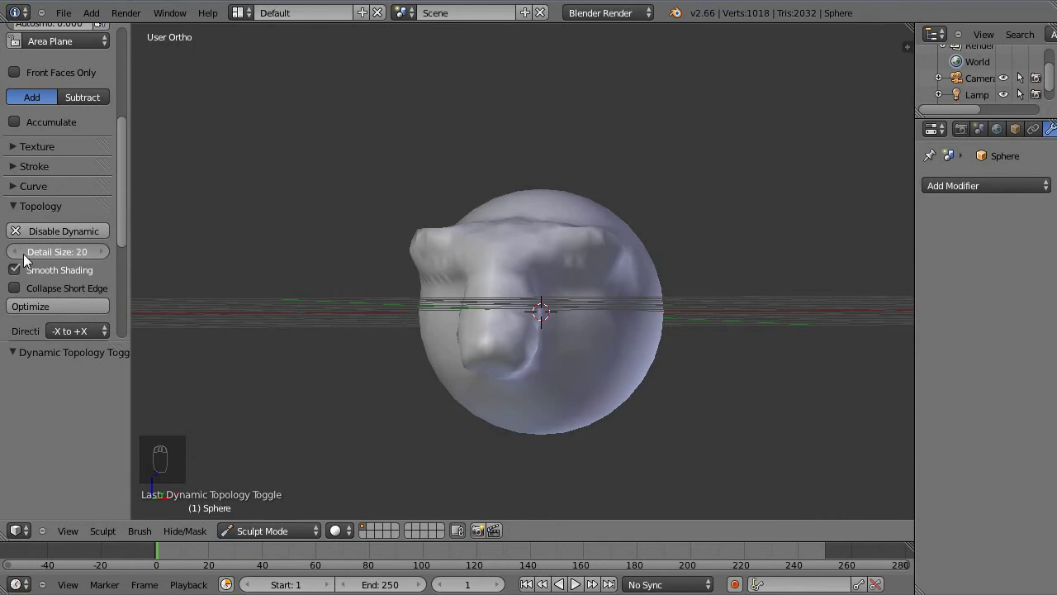
Step: Extend and soften the brow ridge with SculptDraw strokes, then bring up the brush picker
{"action": "middle_click", "coordinate": [424, 261]}
{"action": "left_click_drag", "start_coordinate": [489, 275], "coordinate": [545, 299]}
{"action": "left_click_drag", "start_coordinate": [545, 299], "coordinate": [528, 229]}
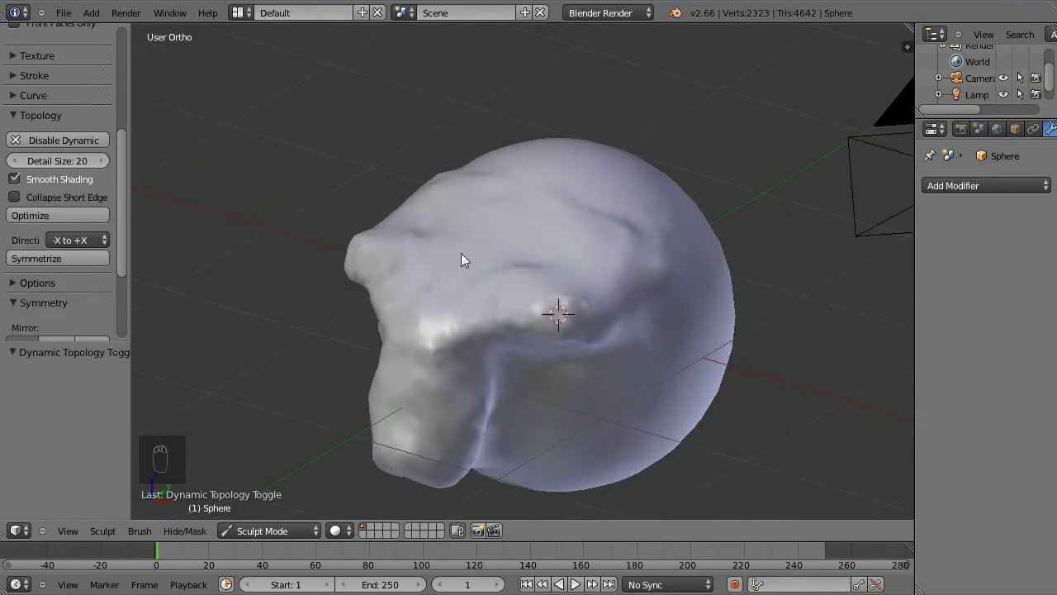
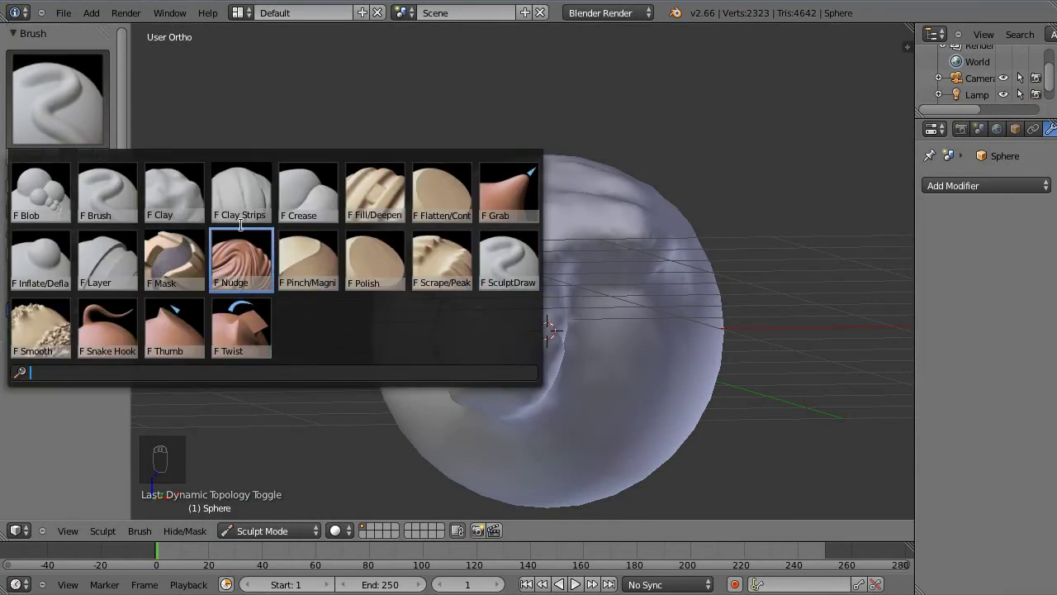
Step: Build clay mounds with the Clay brush, then carve grooves with the Crease brush on Subtract at strength 0.250
{"action": "middle_click", "coordinate": [531, 289]}
{"action": "left_click_drag", "start_coordinate": [584, 301], "coordinate": [542, 287]}
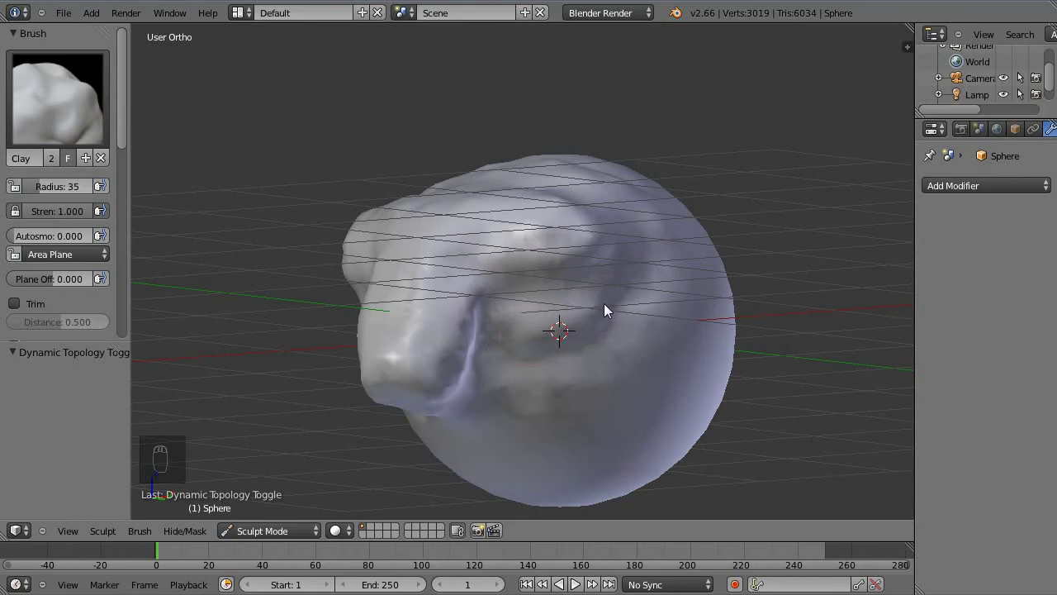
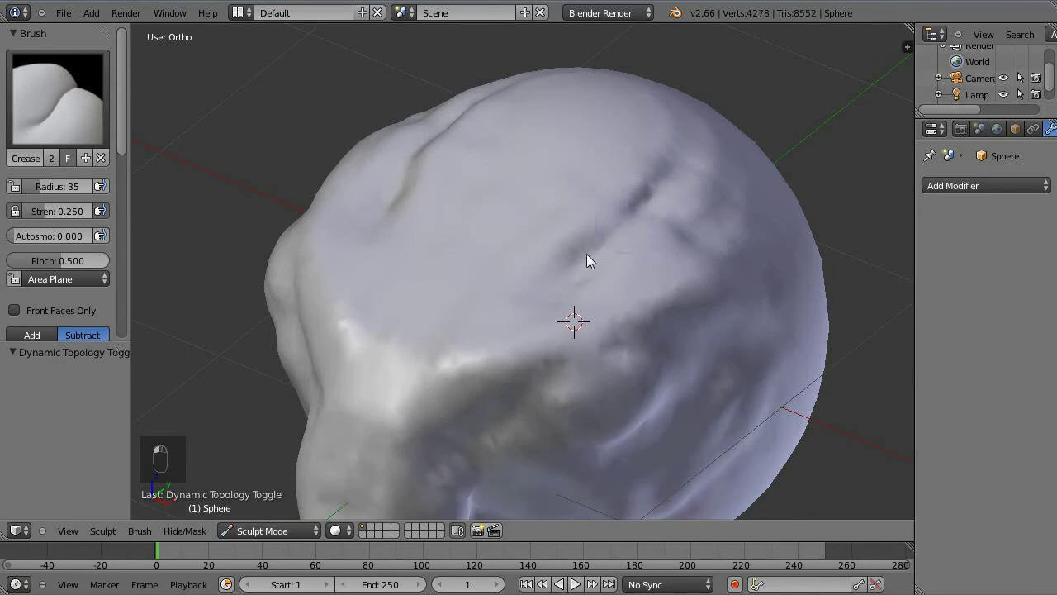
{"action": "left_click_drag", "start_coordinate": [519, 219], "coordinate": [75, 118]}
{"action": "left_click_drag", "start_coordinate": [76, 117], "coordinate": [379, 277]}
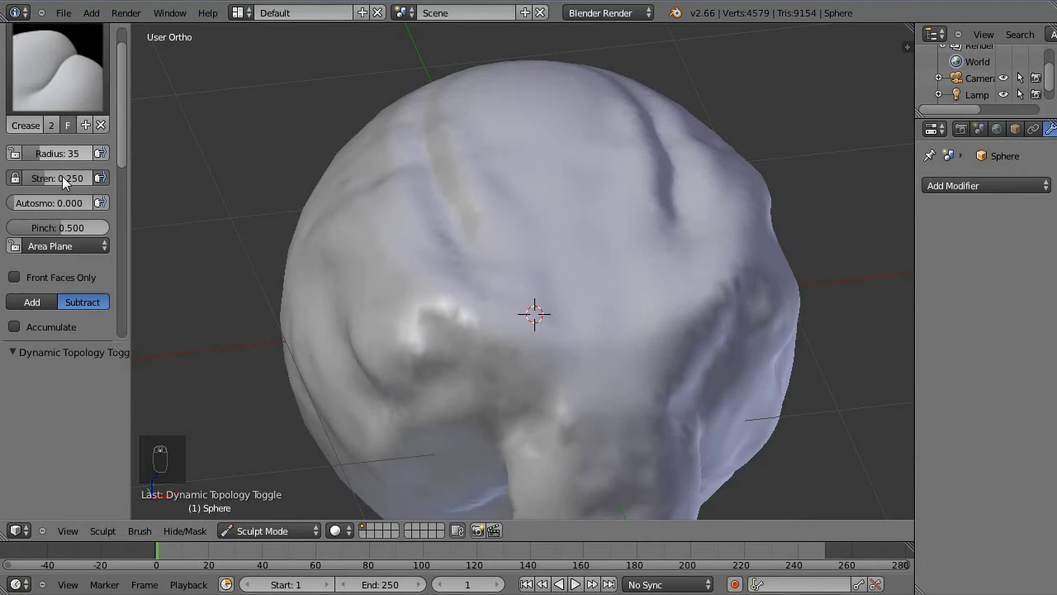
Step: Carve further wrinkles and crease grooves across the sphere's upper surface
{"action": "left_click_drag", "start_coordinate": [50, 213], "coordinate": [39, 237]}
{"action": "left_click_drag", "start_coordinate": [38, 251], "coordinate": [62, 23]}
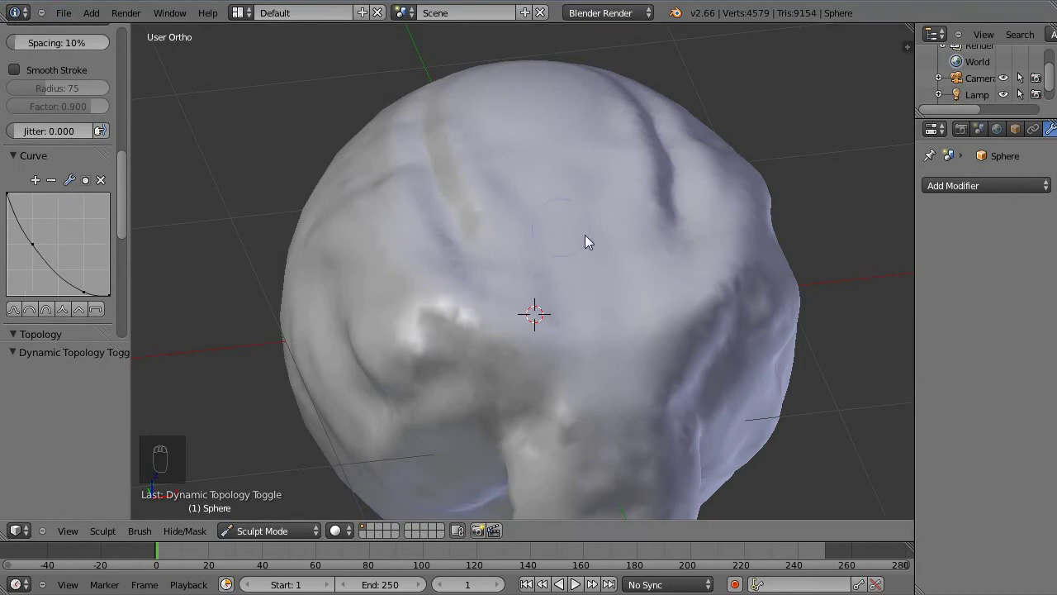
{"action": "left_click_drag", "start_coordinate": [455, 272], "coordinate": [562, 304]}
{"action": "left_click_drag", "start_coordinate": [562, 304], "coordinate": [586, 248]}
{"action": "middle_click", "coordinate": [579, 223]}
{"action": "left_click_drag", "start_coordinate": [524, 305], "coordinate": [505, 192]}
{"action": "left_click_drag", "start_coordinate": [495, 191], "coordinate": [633, 170]}
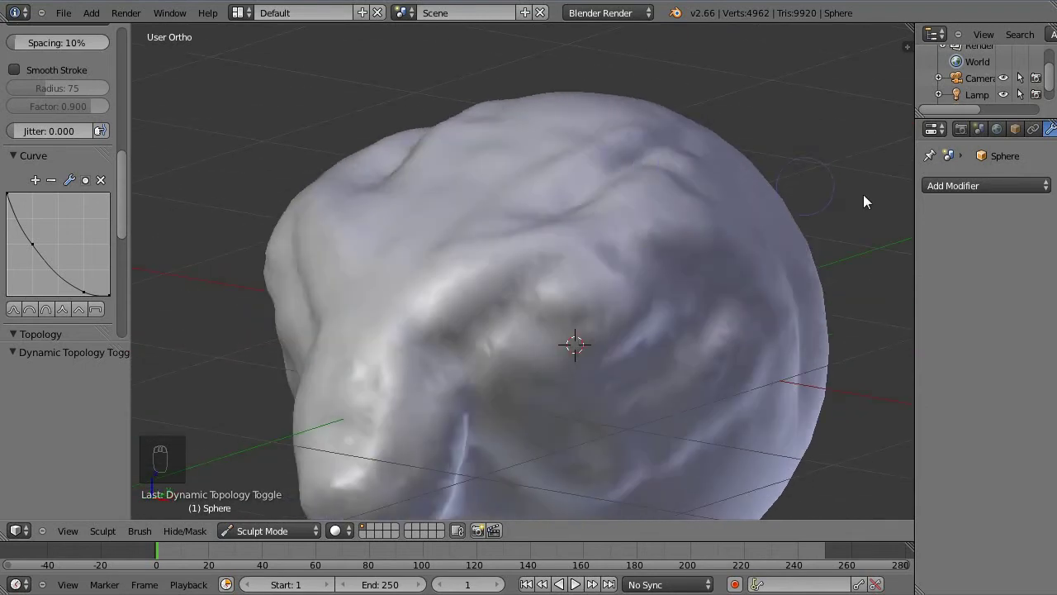
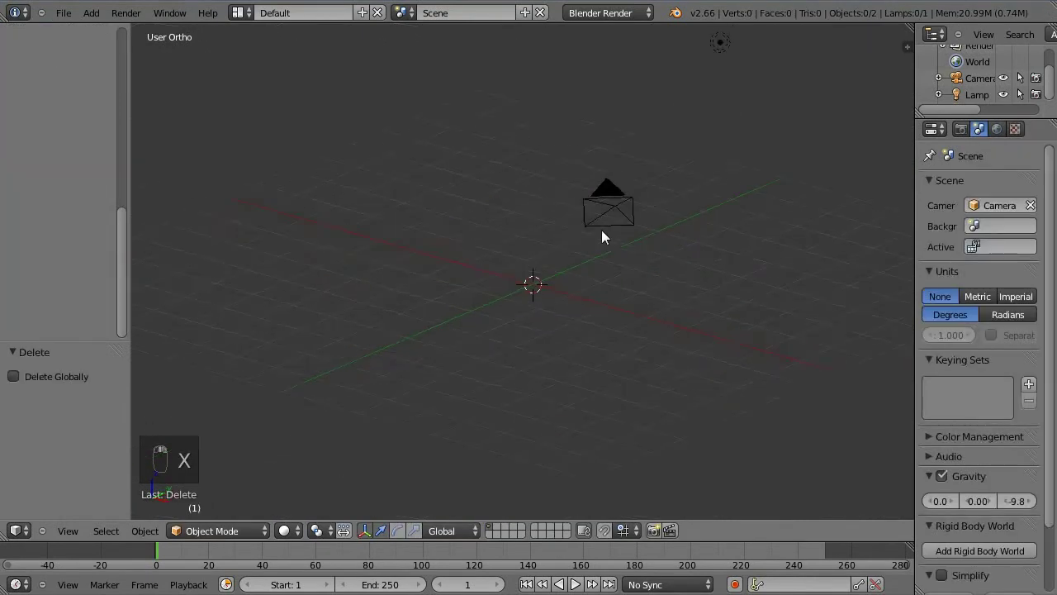
Step: Delete the sphere and add a large scaled-up ground plane in its place
{"action": "middle_click", "coordinate": [603, 242]}
{"action": "key", "text": "shift+a"}
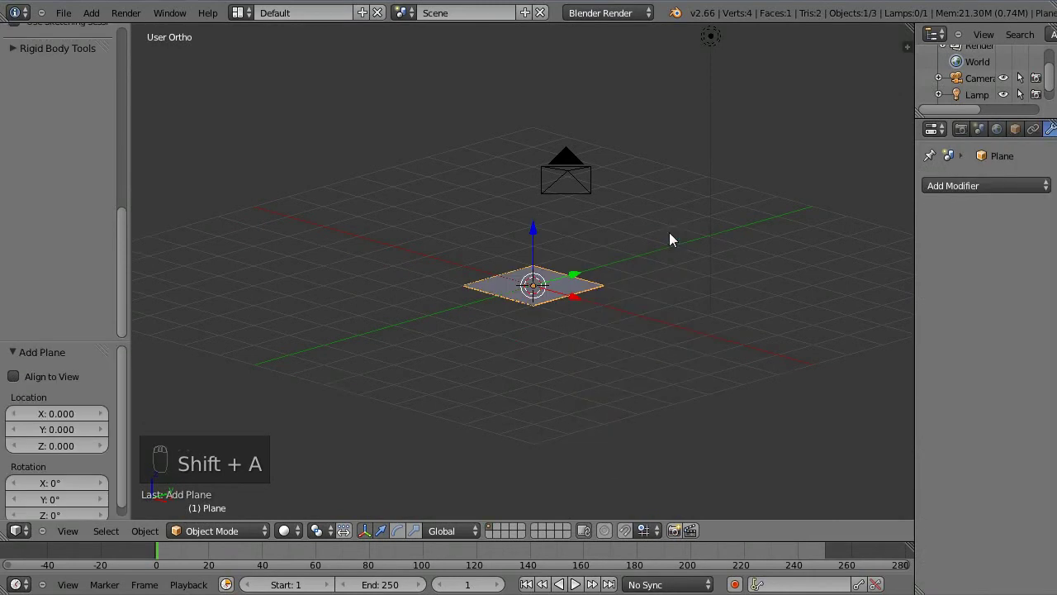
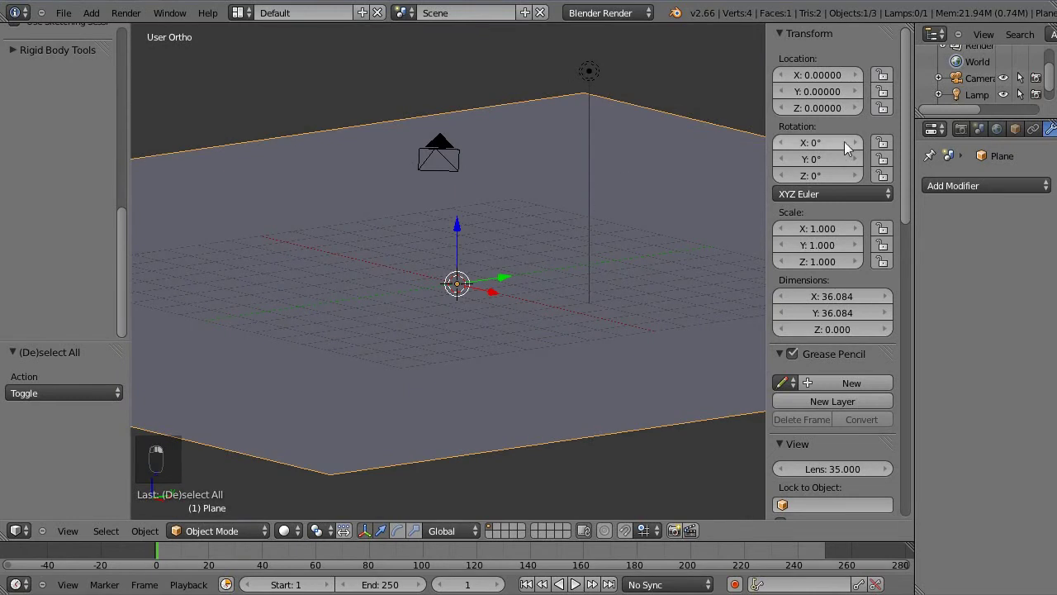
{"action": "left_click_drag", "start_coordinate": [1051, 132], "coordinate": [658, 149]}
Step: Hide the side panels and set the ground plane's rigid body type to Passive
{"action": "key", "text": "n"}
{"action": "key", "text": "t"}
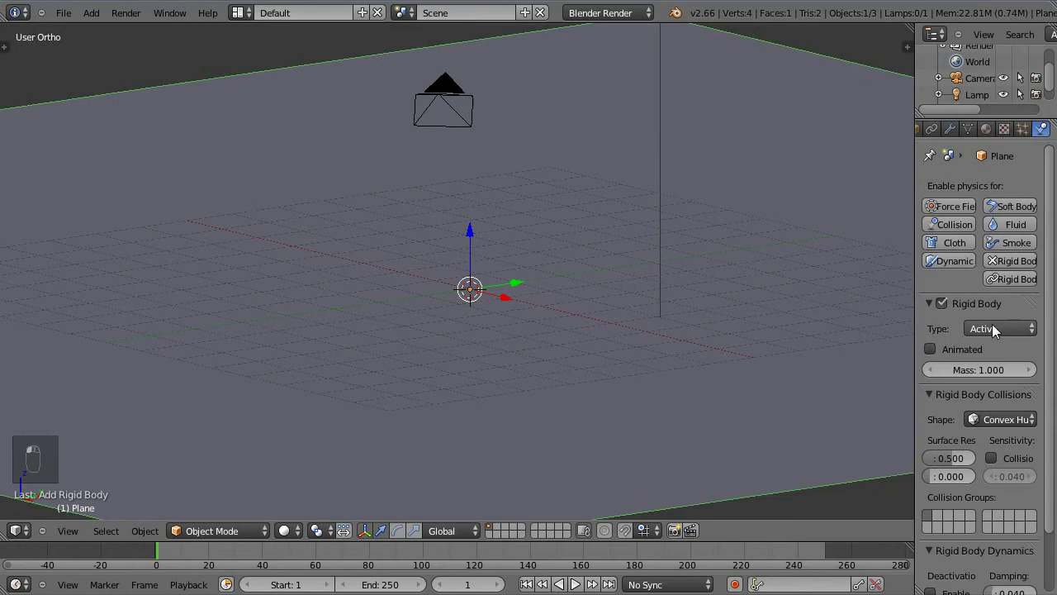
{"action": "left_click", "coordinate": [843, 248]}
{"action": "middle_click", "coordinate": [969, 336]}
{"action": "left_click_drag", "start_coordinate": [987, 336], "coordinate": [750, 259]}
{"action": "left_click_drag", "start_coordinate": [750, 259], "coordinate": [464, 252]}
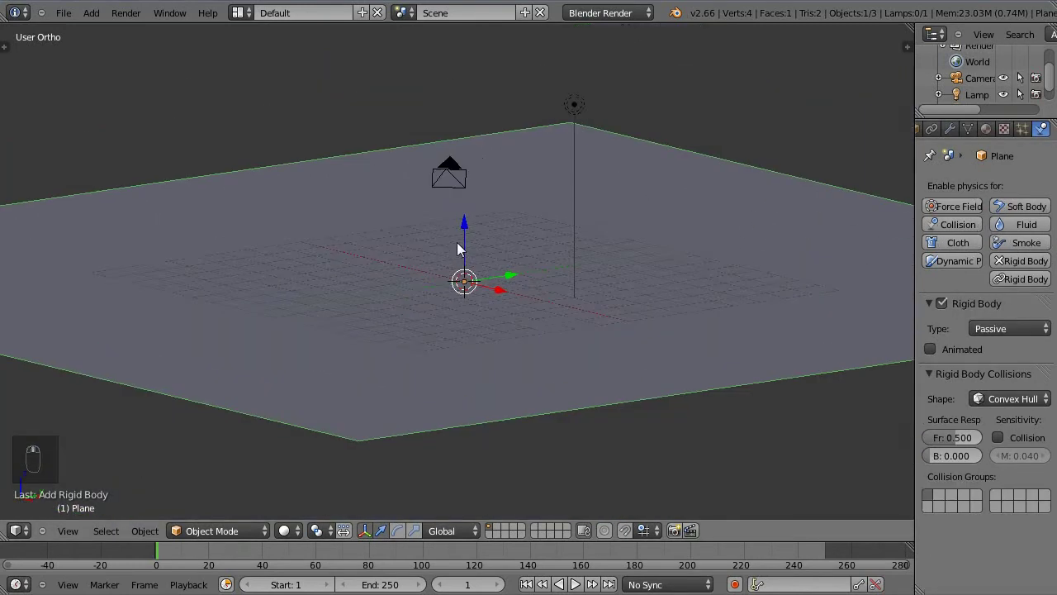
Step: Add a cube, scale it down small and lift it above the plane as an active rigid body
{"action": "key", "text": "shift+a"}
{"action": "left_click_drag", "start_coordinate": [530, 264], "coordinate": [696, 200]}
{"action": "key", "text": "Tab"}
{"action": "key", "text": "s"}
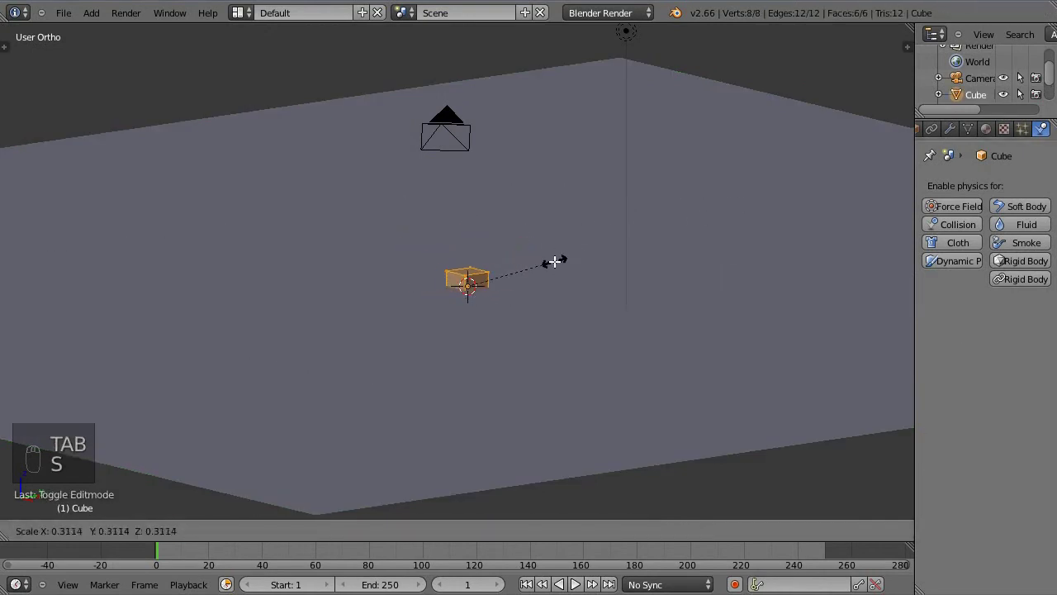
{"action": "key", "text": "s"}
{"action": "key", "text": "Tab"}
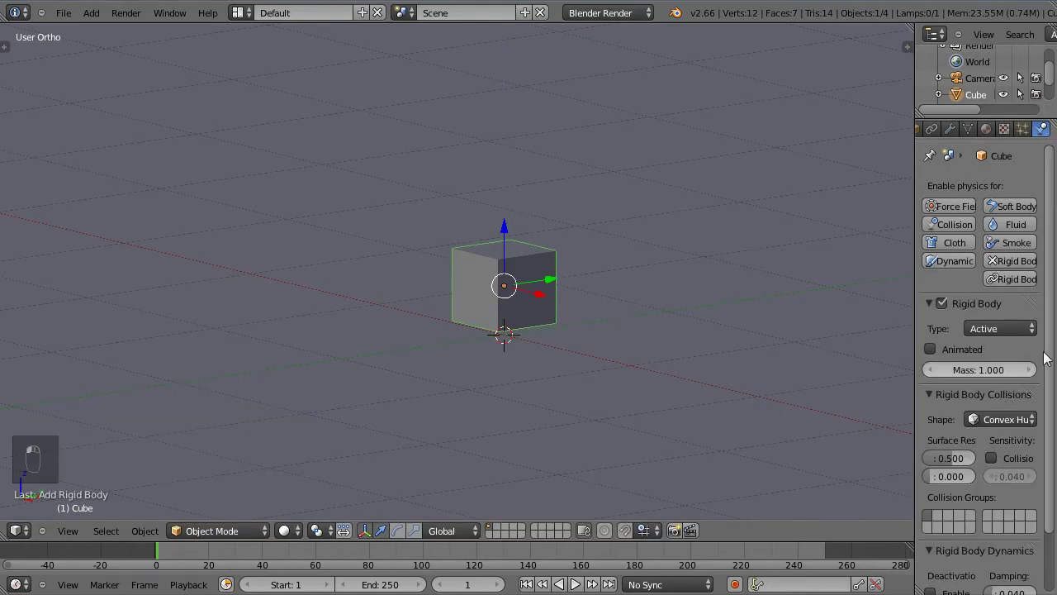
{"action": "left_click_drag", "start_coordinate": [562, 195], "coordinate": [523, 310]}
Step: Duplicate the small cube repeatedly into a row of rigid-body cubes
{"action": "key", "text": "shift+d"}
{"action": "left_click_drag", "start_coordinate": [485, 279], "coordinate": [529, 319]}
{"action": "key", "text": "shift+d"}
{"action": "left_click", "coordinate": [529, 319]}
{"action": "key", "text": "shift+d"}
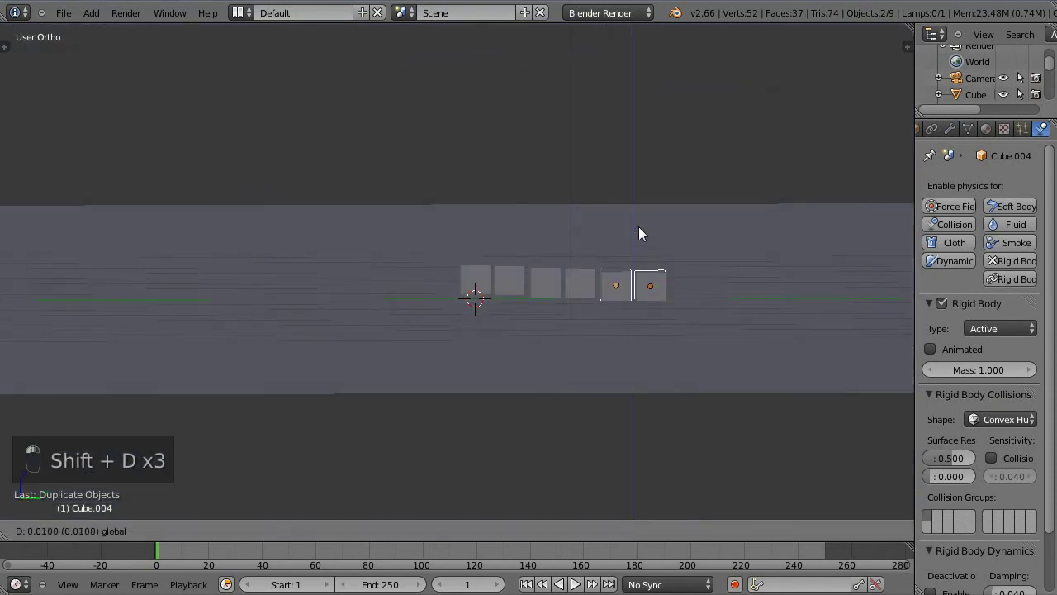
Step: Select the cube row and duplicate it upward six times into a seven-row tower
{"action": "right_click", "coordinate": [595, 280]}
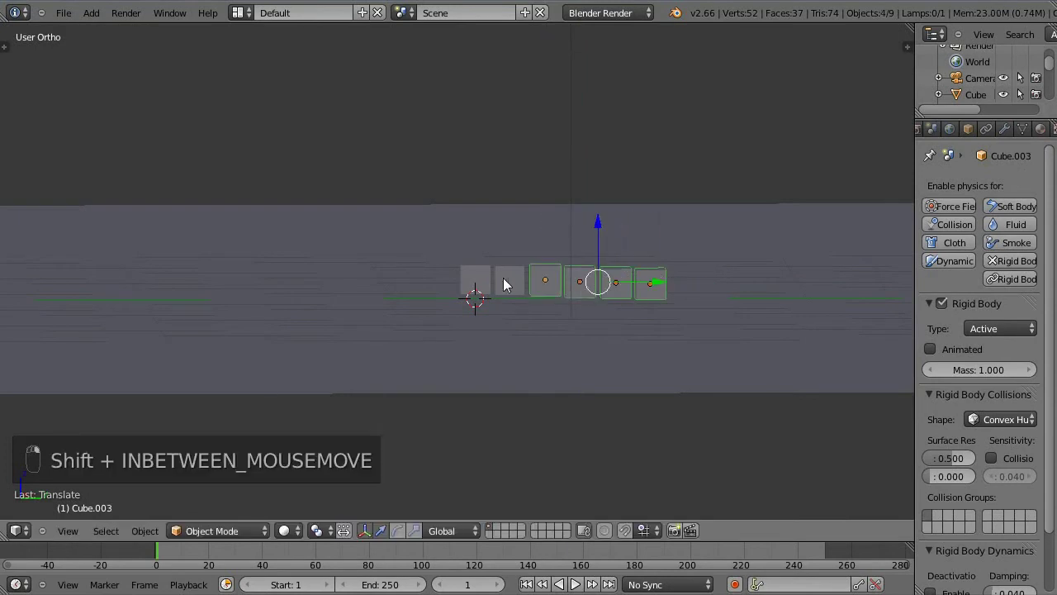
{"action": "key", "text": "shift+d"}
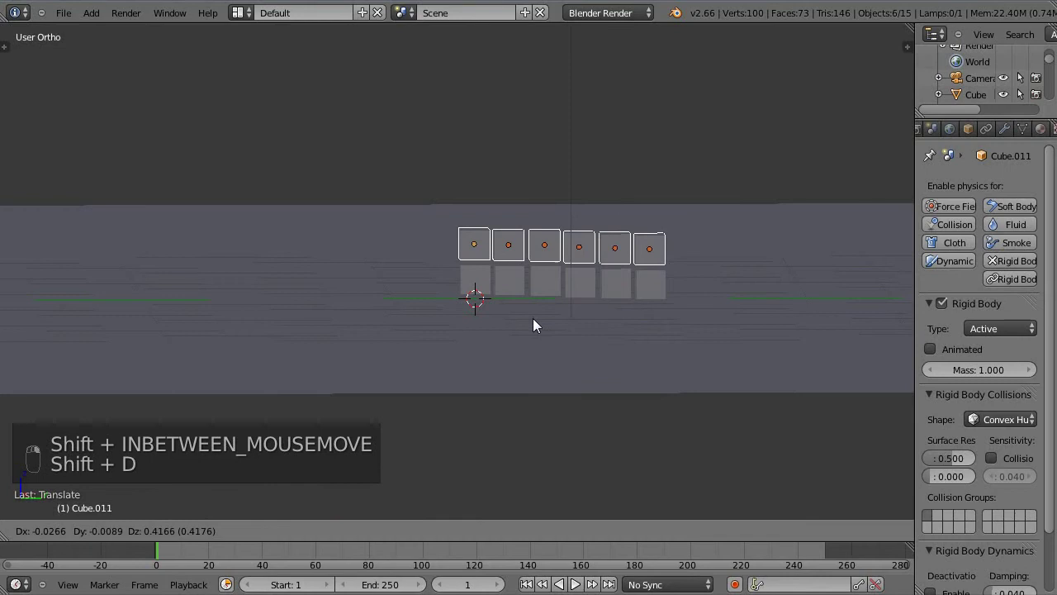
{"action": "key", "text": "shift+d"}
{"action": "key", "text": "shift+d"}
{"action": "key", "text": "shift+d"}
{"action": "key", "text": "shift+d"}
{"action": "key", "text": "shift+d"}
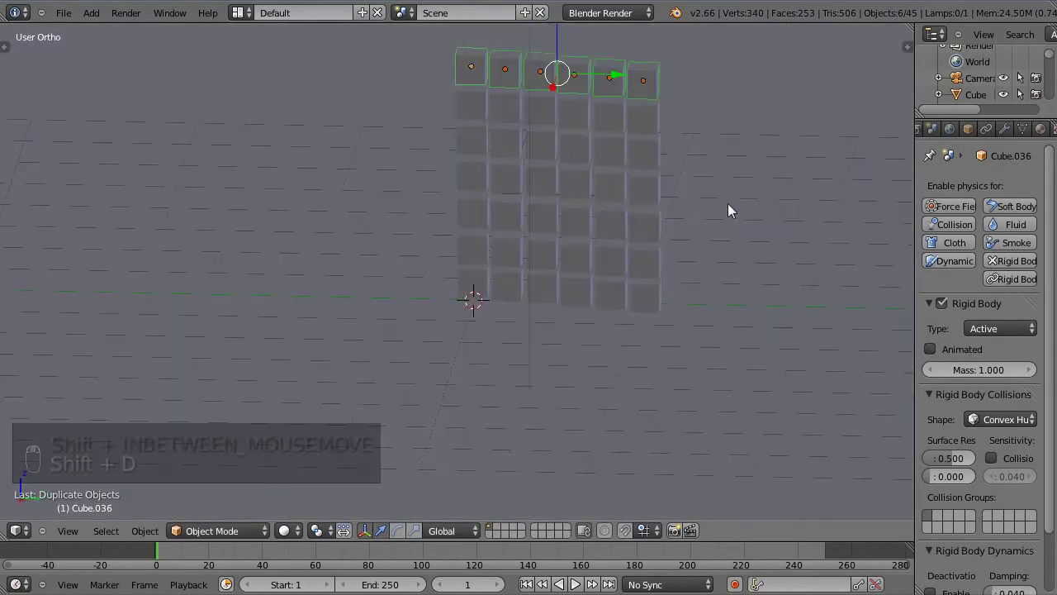
{"action": "middle_click", "coordinate": [633, 234]}
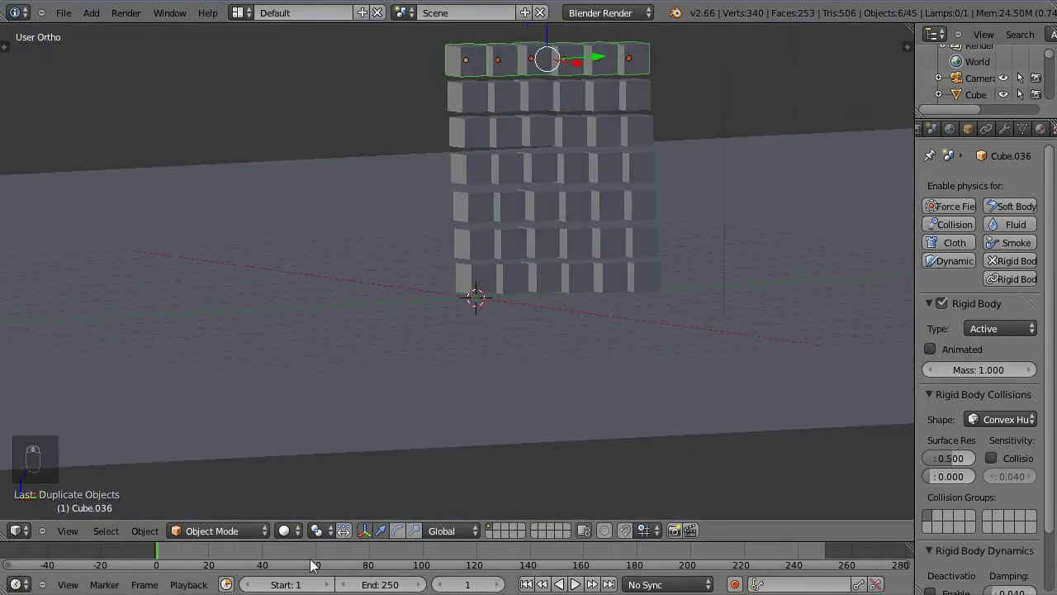
{"action": "key", "text": "alt+a"}
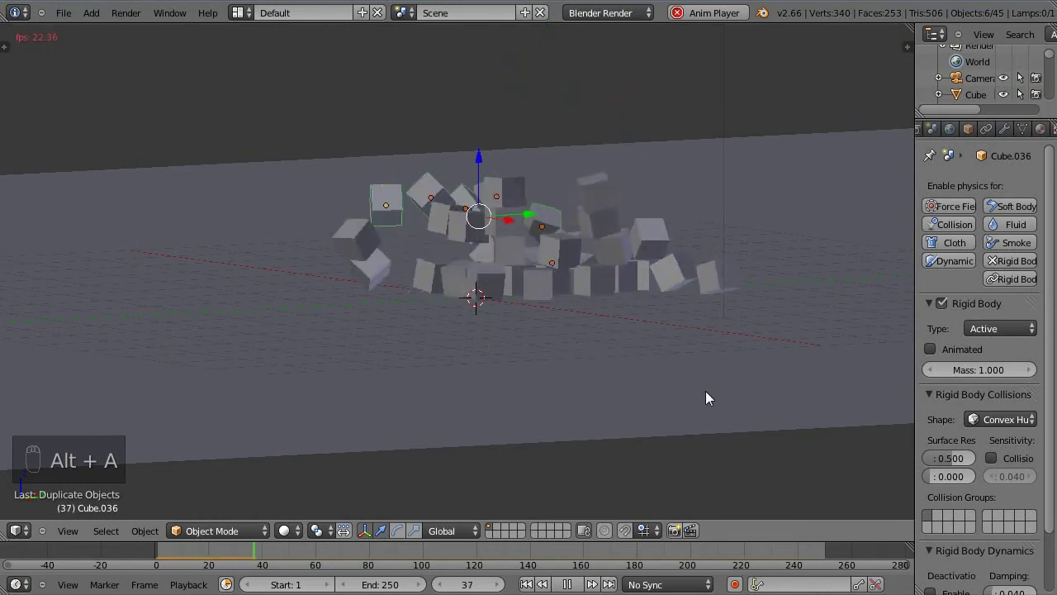
{"action": "left_click_drag", "start_coordinate": [584, 407], "coordinate": [644, 400]}
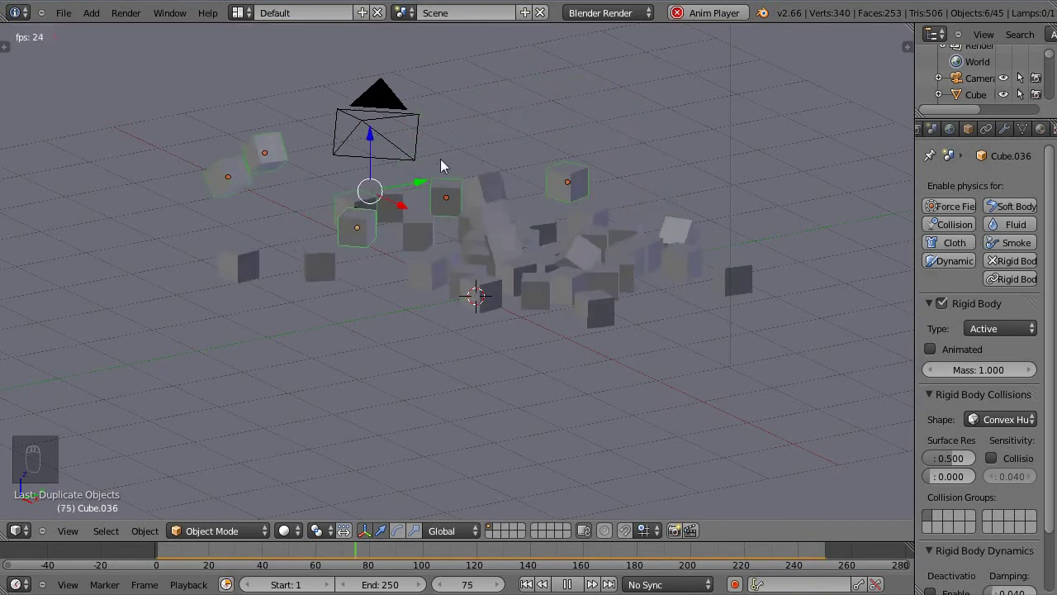
{"action": "left_click_drag", "start_coordinate": [562, 199], "coordinate": [630, 190]}
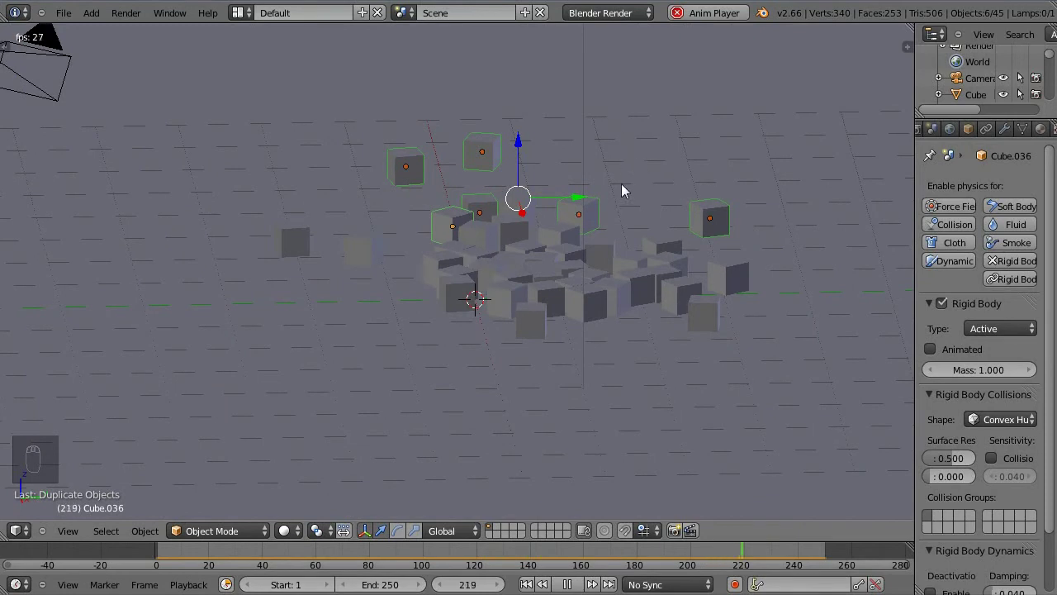
{"action": "left_click_drag", "start_coordinate": [529, 187], "coordinate": [662, 280]}
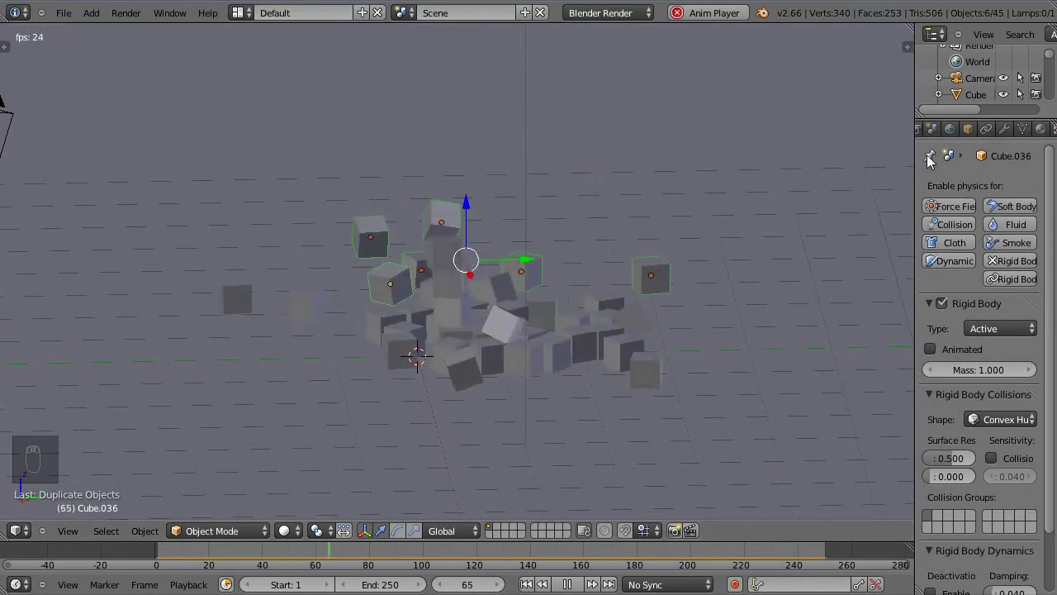
Step: Halt playback and frame the cubes on the ground in front orthographic view
{"action": "left_click_drag", "start_coordinate": [656, 349], "coordinate": [676, 330]}
{"action": "key", "text": "alt+a"}
{"action": "key", "text": "KP_1"}
{"action": "key", "text": "KP_5"}
{"action": "key", "text": "KP_5"}
{"action": "middle_click", "coordinate": [465, 311]}
{"action": "left_click_drag", "start_coordinate": [698, 360], "coordinate": [606, 210]}
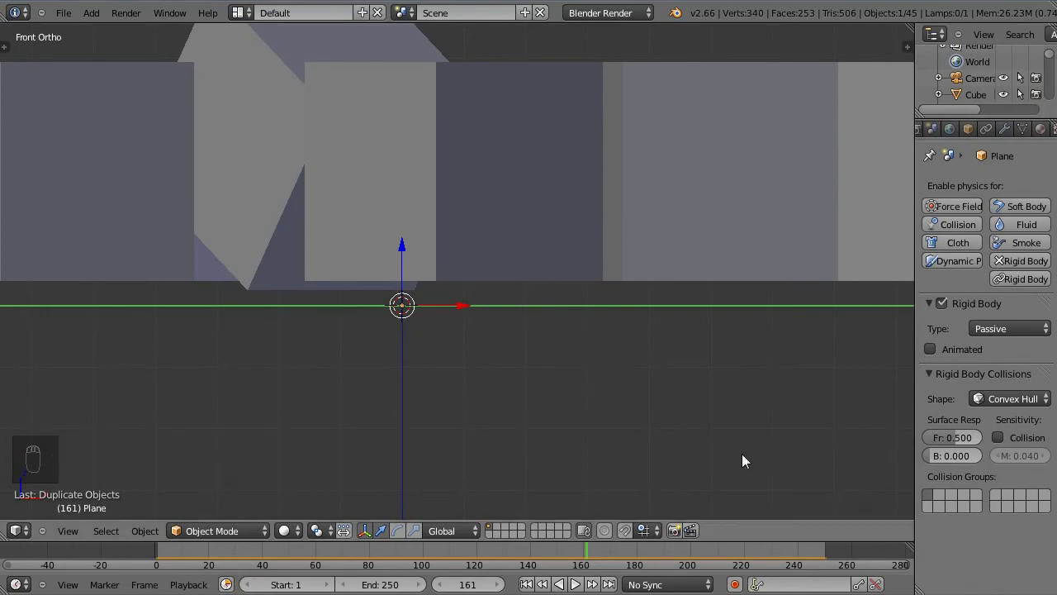
Step: Enable the Plane's collision margin at 0.0001 and replay the collapse to check the cubes rest on it
{"action": "left_click_drag", "start_coordinate": [1012, 451], "coordinate": [1026, 460]}
{"action": "key", "text": "BackSpace"}
{"action": "key", "text": "KP_0"}
{"action": "left_click", "coordinate": [569, 562]}
{"action": "key", "text": "alt+a"}
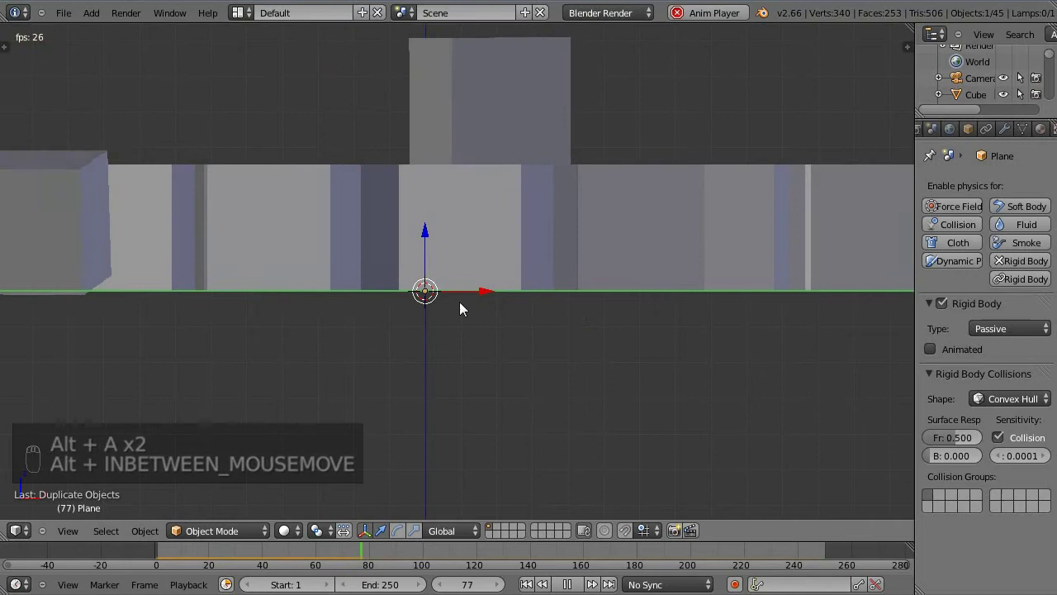
{"action": "left_click_drag", "start_coordinate": [454, 275], "coordinate": [357, 300]}
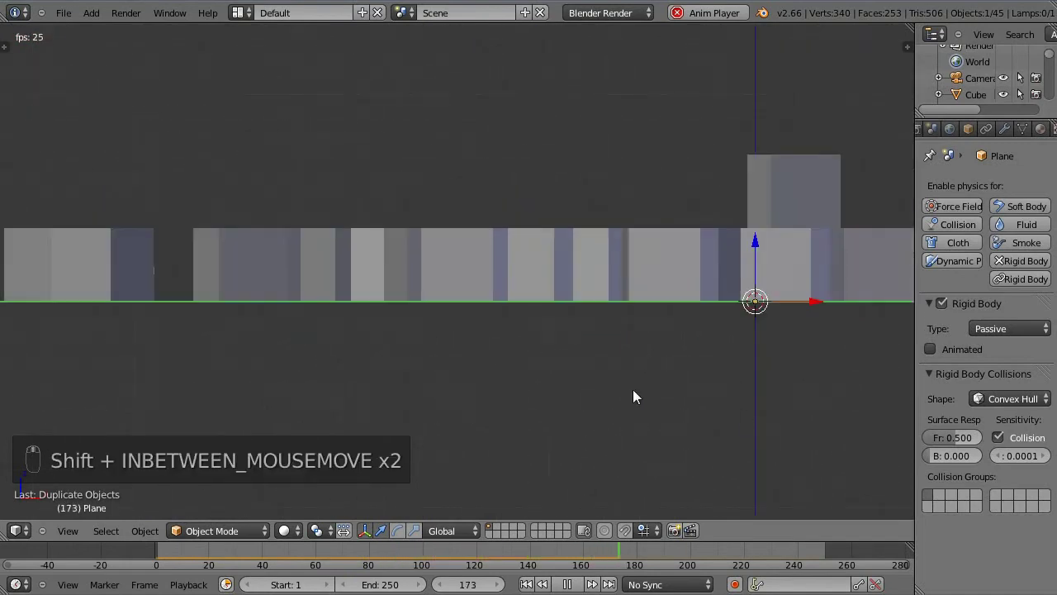
{"action": "key", "text": "alt+a"}
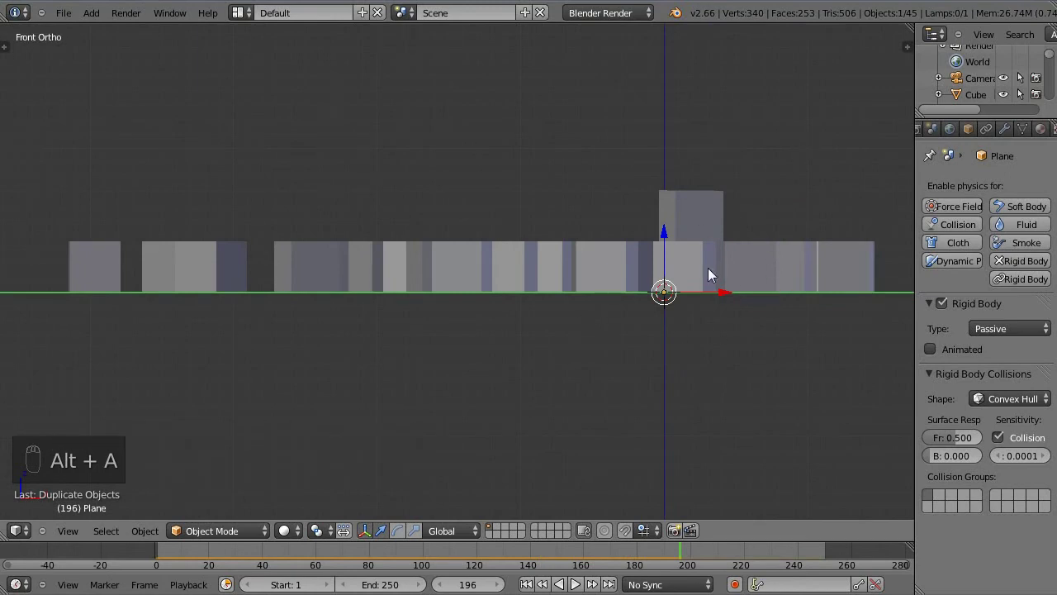
{"action": "left_click_drag", "start_coordinate": [636, 275], "coordinate": [615, 361]}
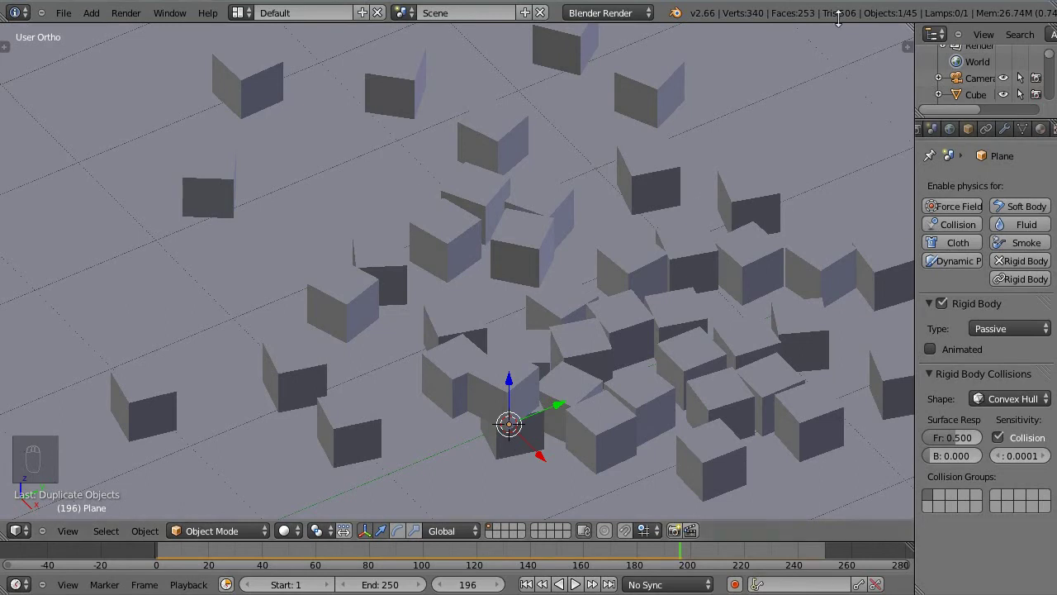
{"action": "left_click_drag", "start_coordinate": [725, 280], "coordinate": [685, 230]}
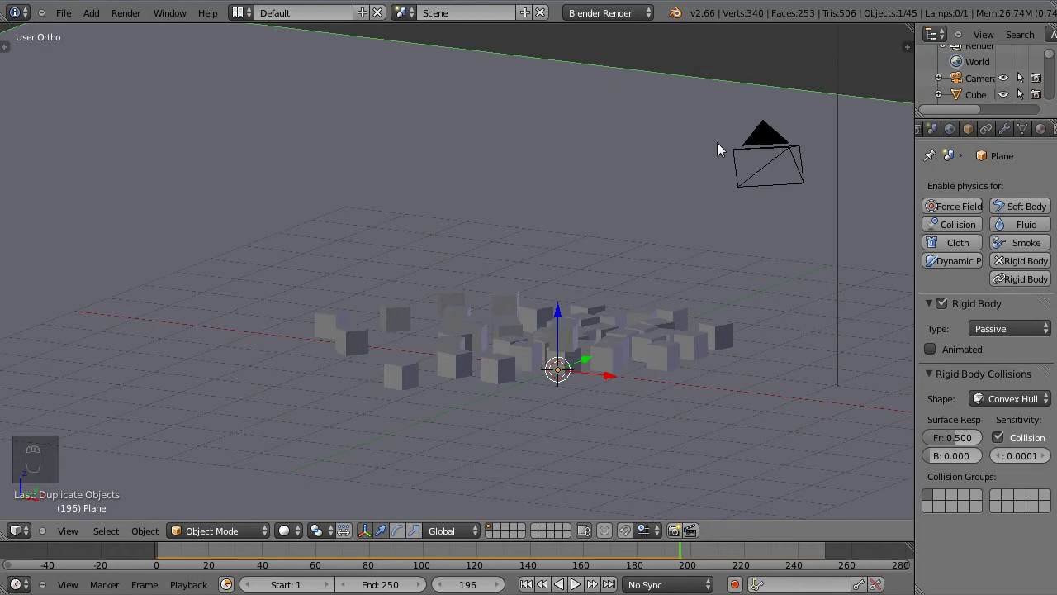
Step: Select every cube and the ground plane and delete them, keeping only camera and lamp
{"action": "left_click_drag", "start_coordinate": [563, 268], "coordinate": [595, 304]}
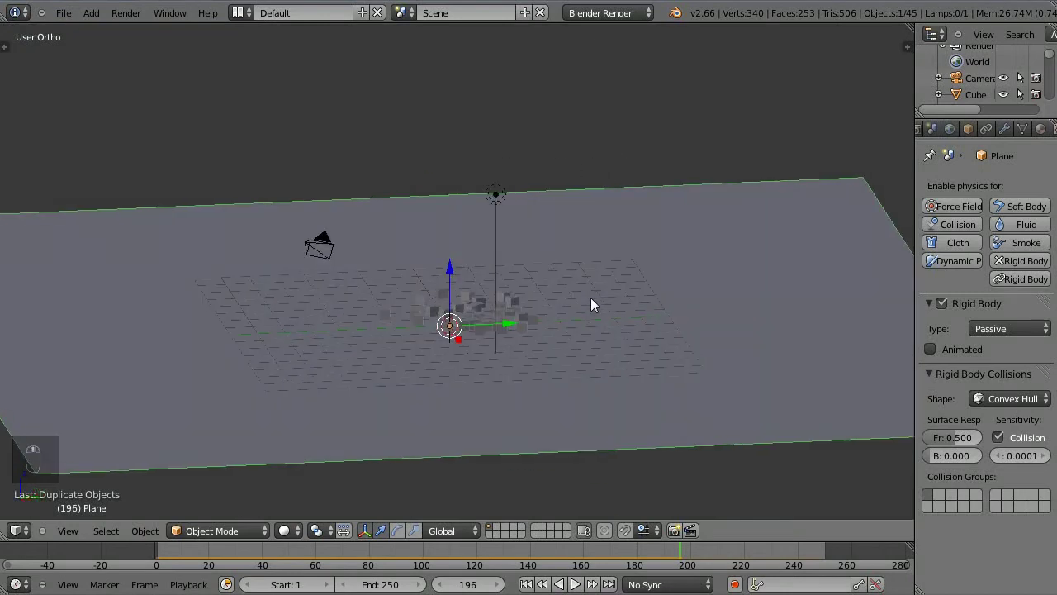
{"action": "middle_click", "coordinate": [556, 313]}
{"action": "middle_click", "coordinate": [589, 224]}
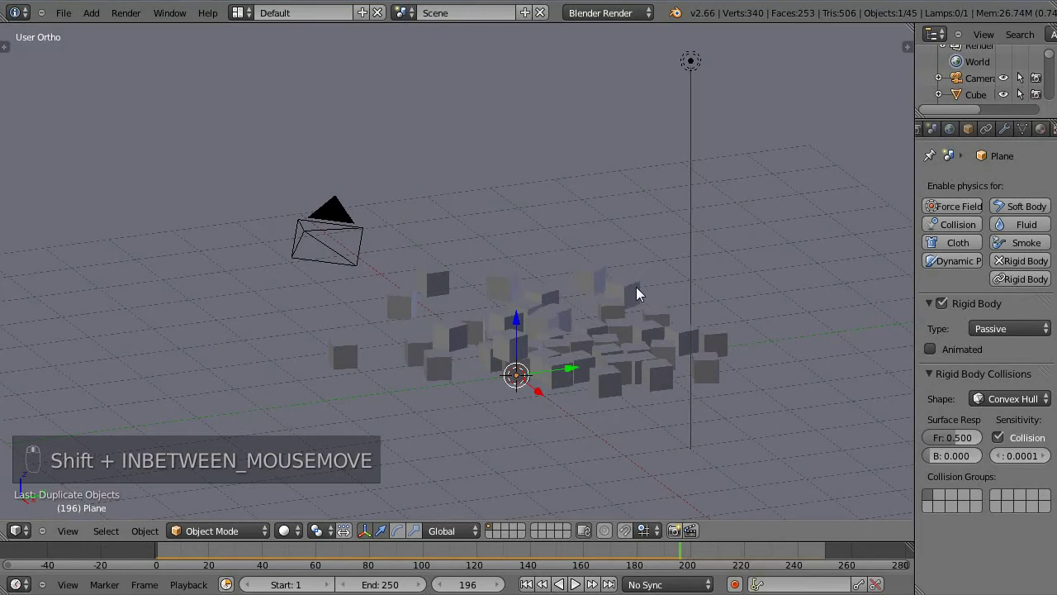
{"action": "key", "text": "a"}
{"action": "key", "text": "b"}
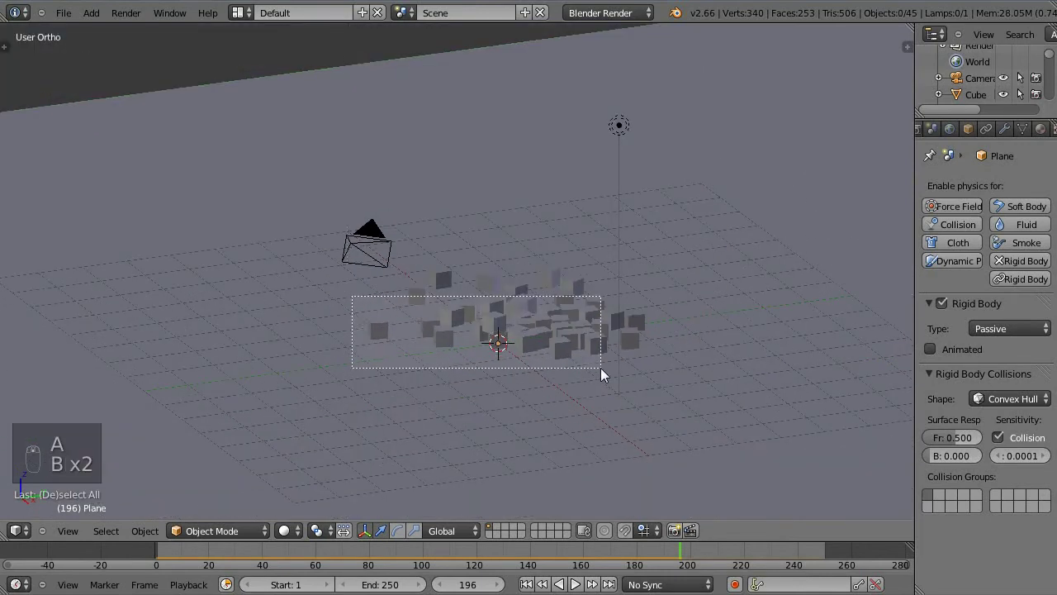
{"action": "key", "text": "b"}
{"action": "key", "text": "b"}
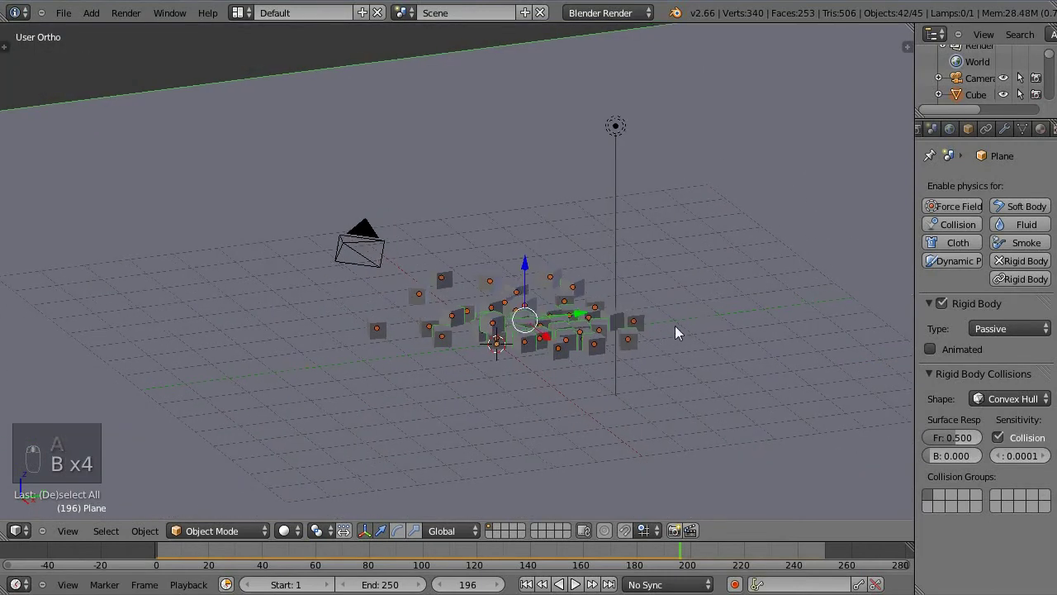
{"action": "key", "text": "b"}
{"action": "key", "text": "x"}
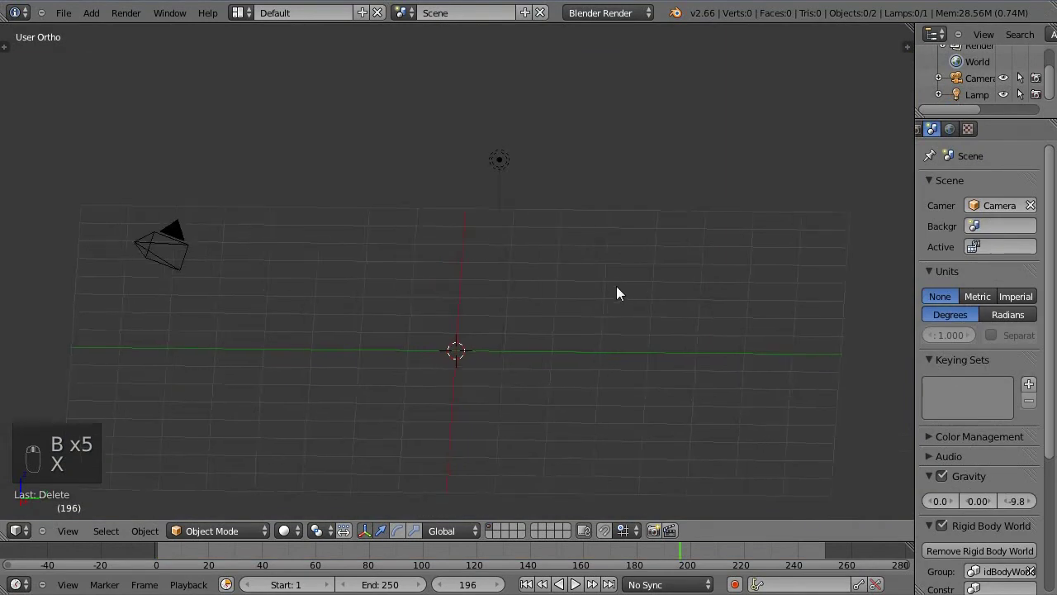
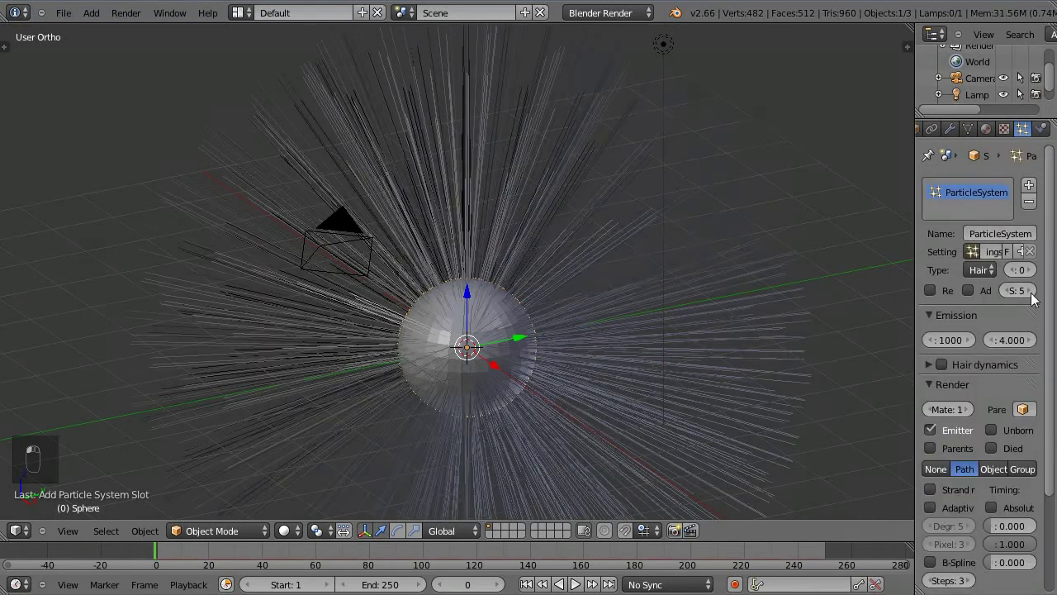
Step: Raise the hair particle system's segment count to 13
{"action": "left_click_drag", "start_coordinate": [982, 351], "coordinate": [1035, 291]}
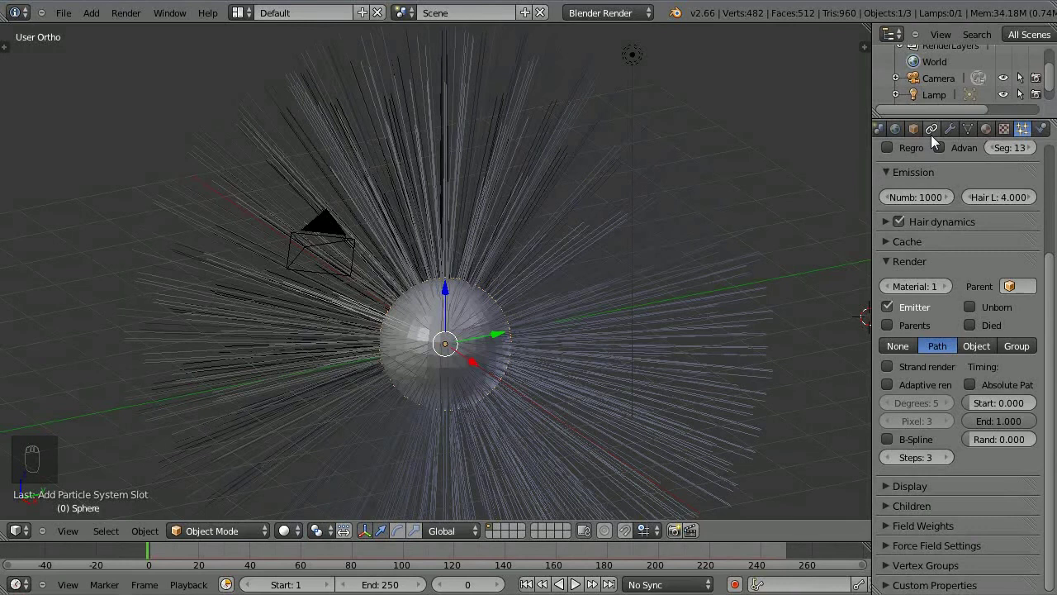
Step: Switch the scene's render engine to Cycles Render
{"action": "left_click_drag", "start_coordinate": [608, 24], "coordinate": [892, 134]}
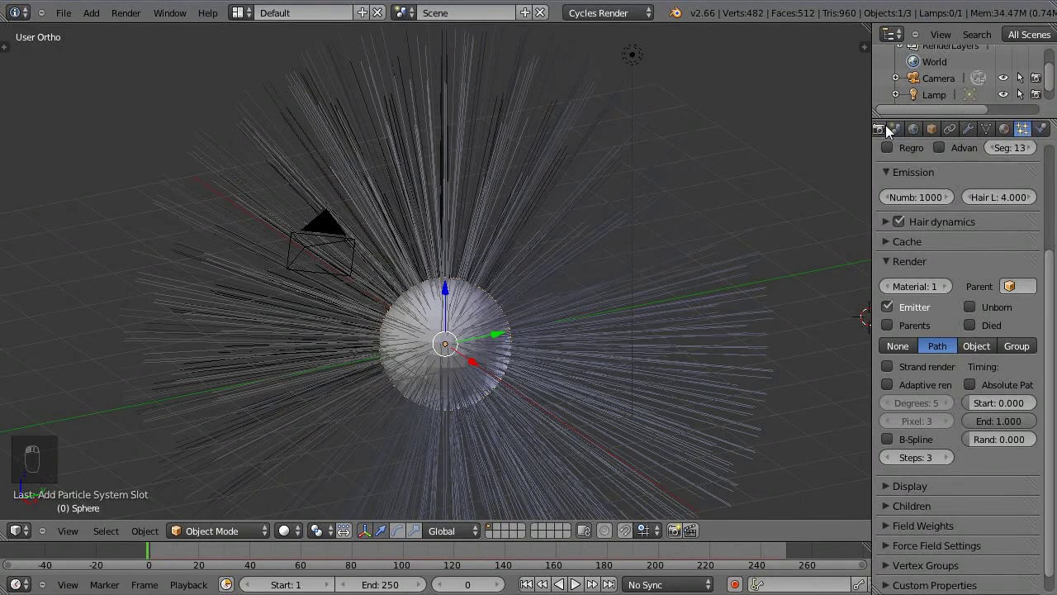
{"action": "left_click", "coordinate": [903, 133]}
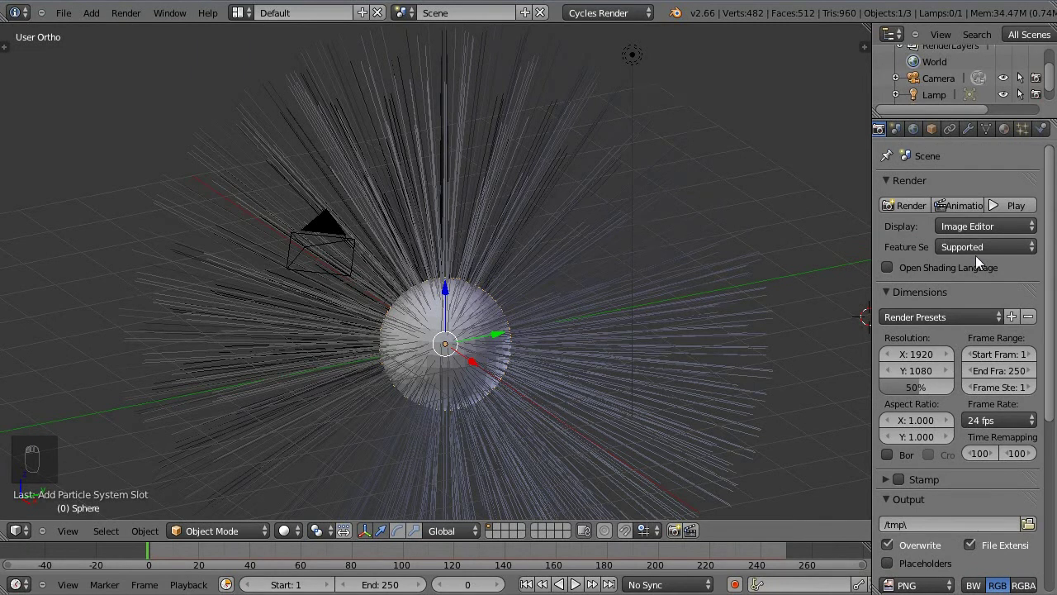
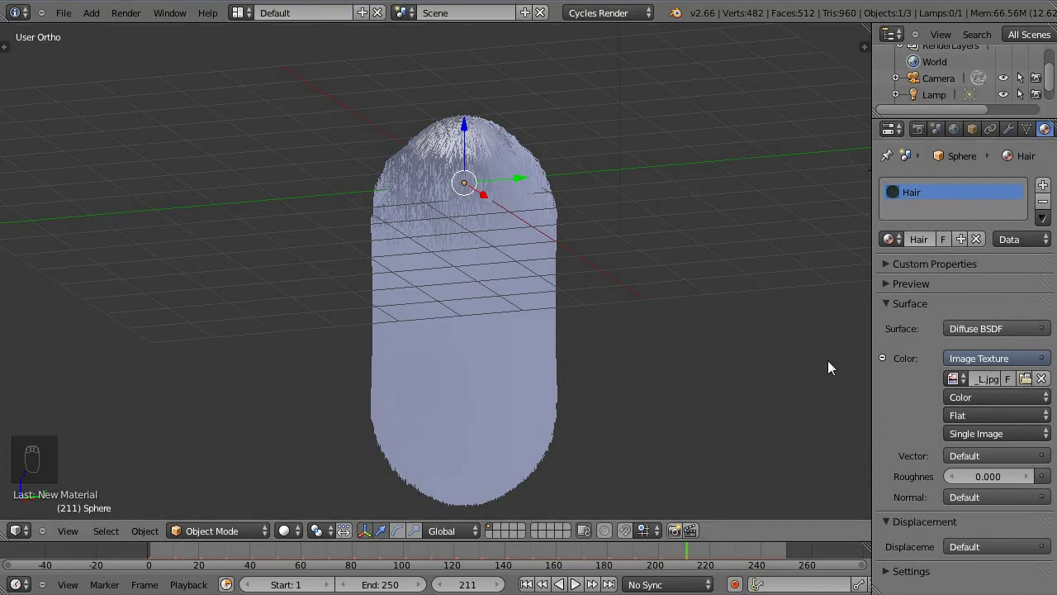
Step: Show the Hair material preview as a clump of hair strands
{"action": "left_click_drag", "start_coordinate": [837, 349], "coordinate": [968, 342]}
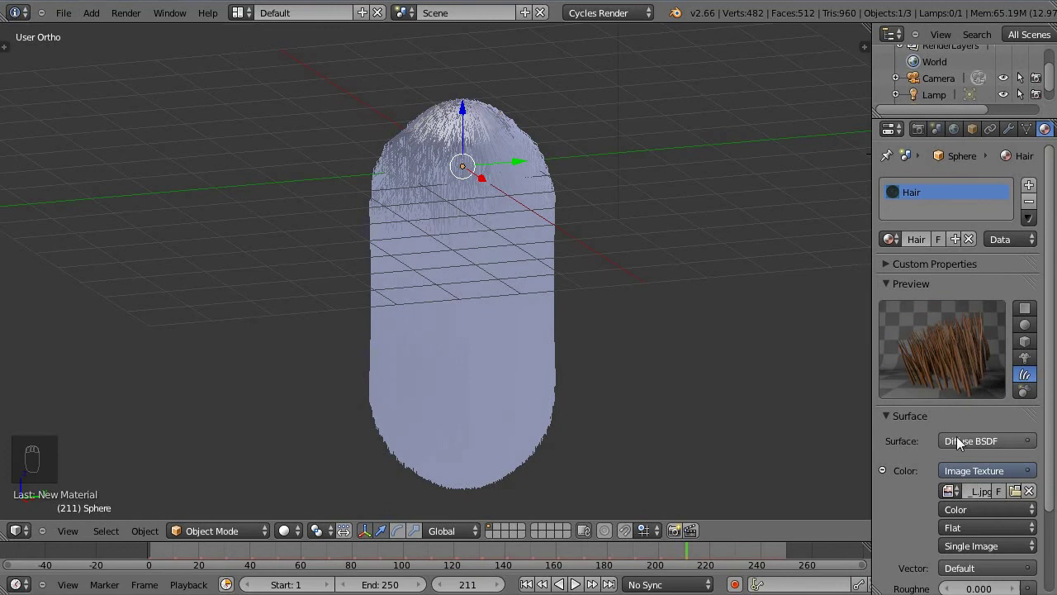